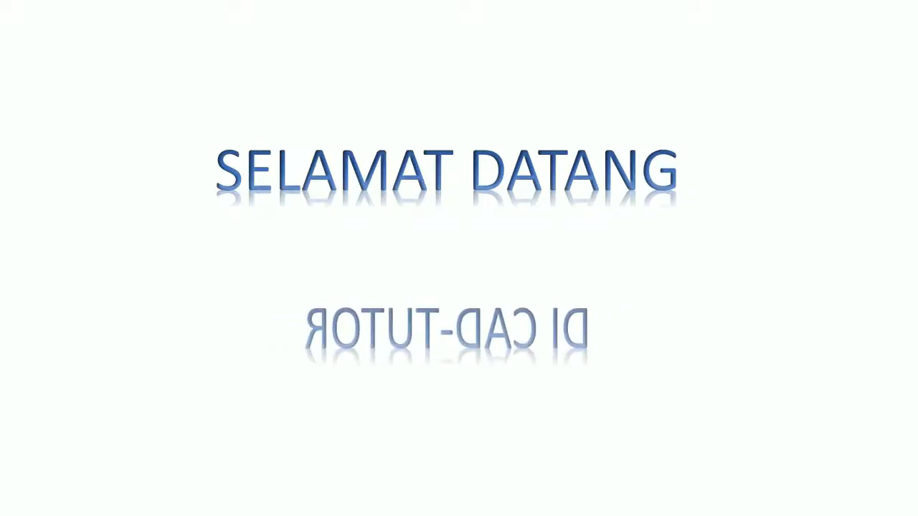
# Bring up the square-ducting reference image while the new part with Plane2 is open.
pyautogui.press('Page_Up')
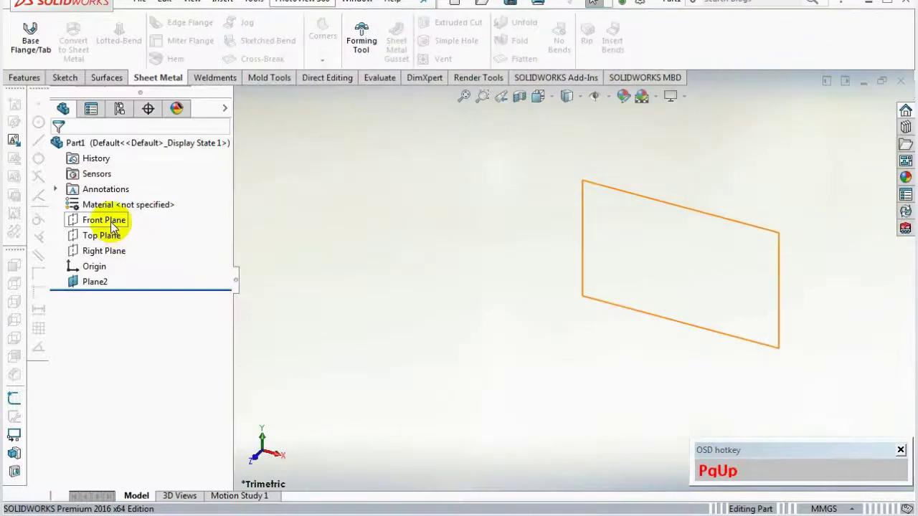
# Start a sketch on the Front Plane and switch to the Center Rectangle tool.
pyautogui.click(117, 233)
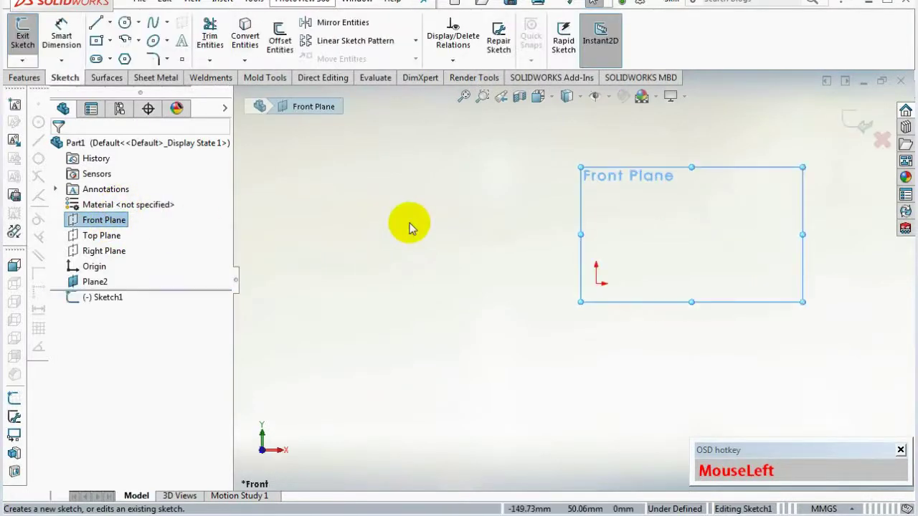
pyautogui.scroll(3)
pyautogui.scroll(-3)
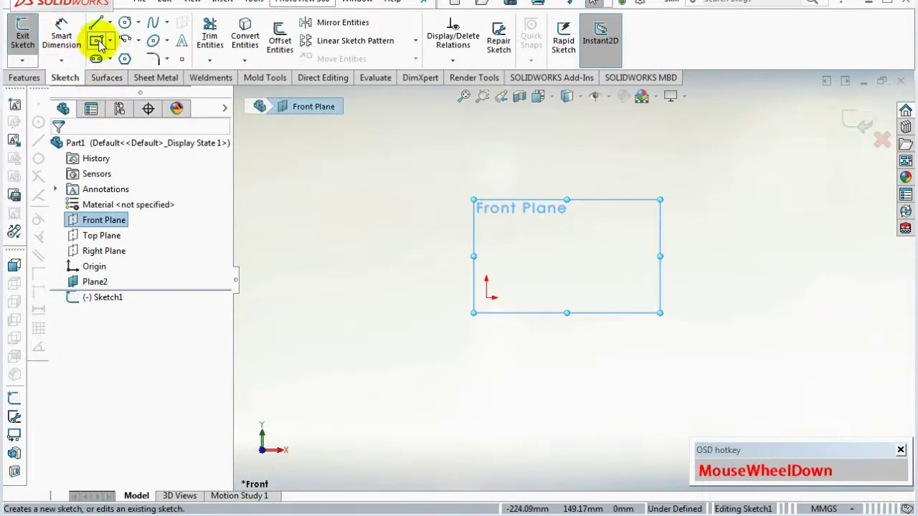
pyautogui.click(103, 45)
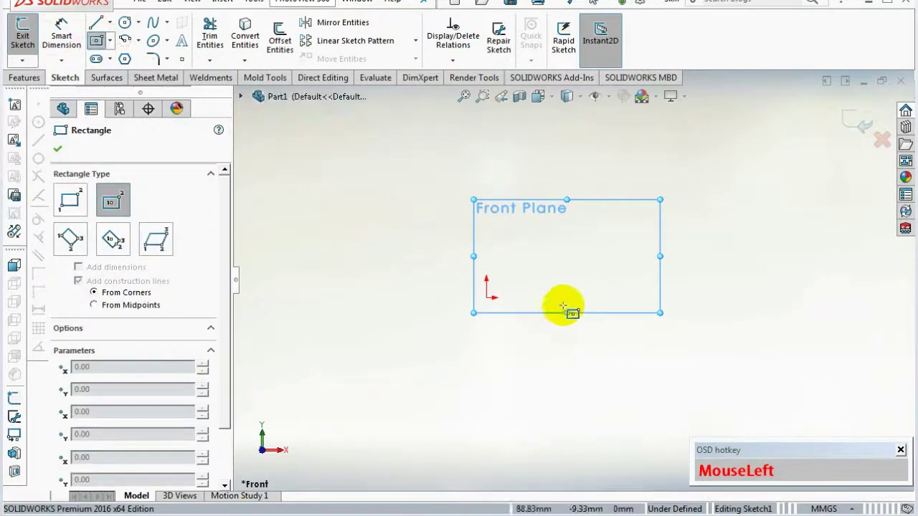
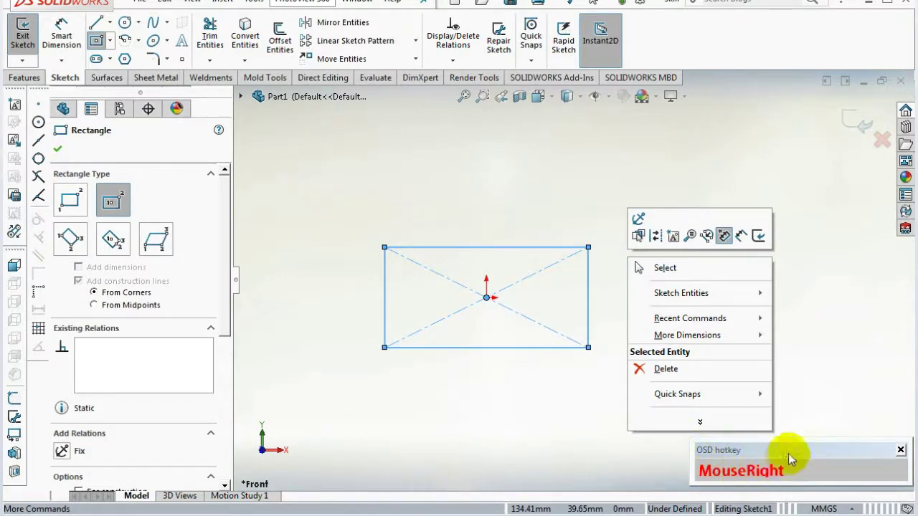
pyautogui.click(639, 265)
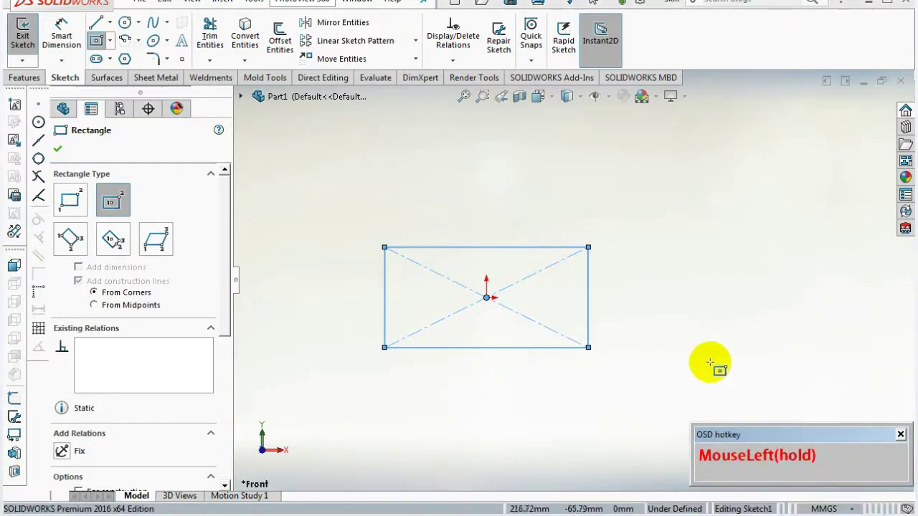
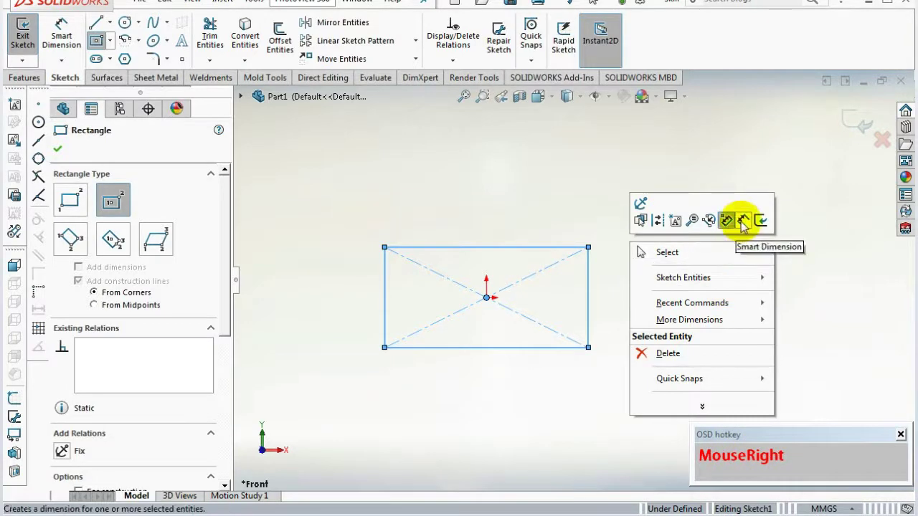
# Dimension the rectangle's top and side edges to 500 mm each.
pyautogui.click(642, 251)
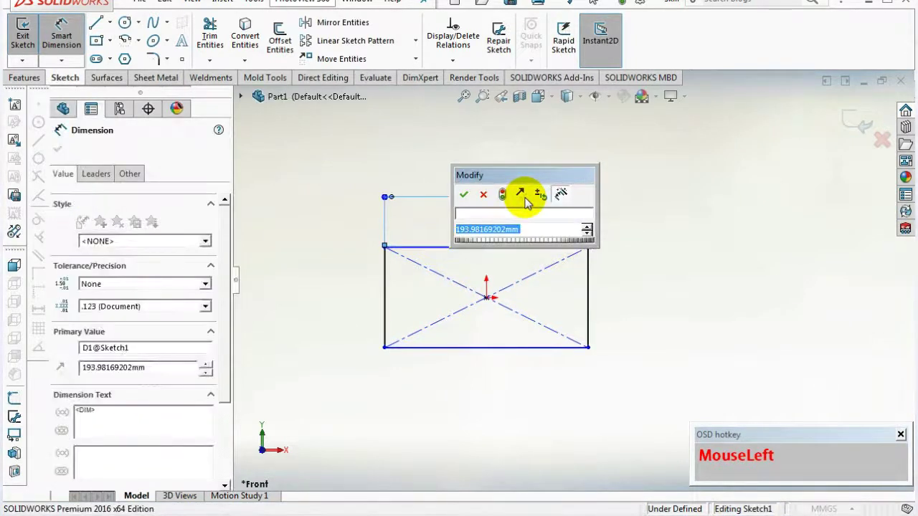
pyautogui.press('KP_5')
pyautogui.press('KP_0')
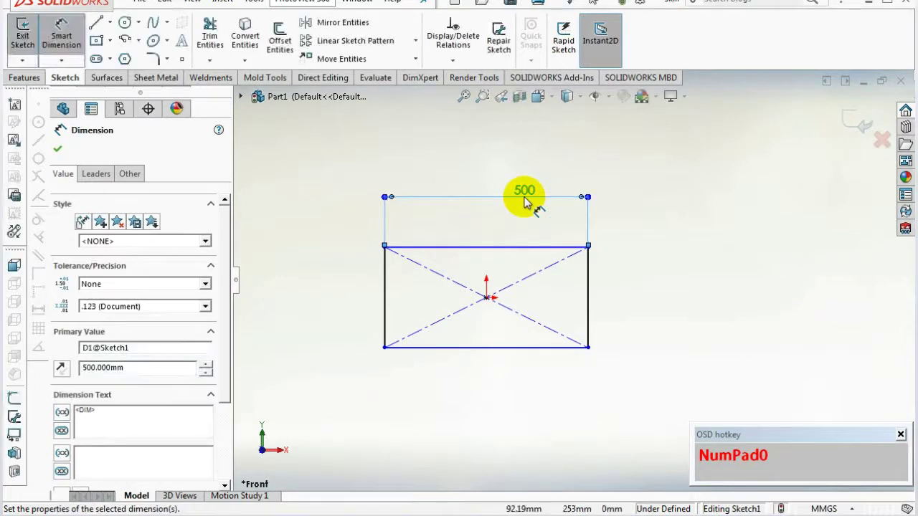
pyautogui.click(595, 288)
pyautogui.press('KP_5')
pyautogui.press('KP_0')
# Exit the square sketch so it appears as Sketch1 in the tree.
pyautogui.scroll(3)
pyautogui.scroll(3)
pyautogui.scroll(-3)
pyautogui.click(685, 249)
pyautogui.rightClick(685, 250)
pyautogui.click(730, 295)
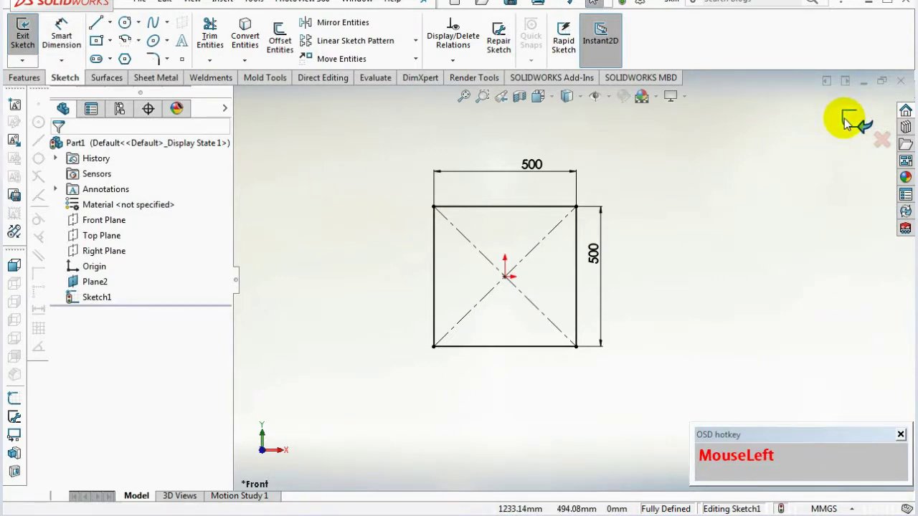
# Orbit the model and set the standard isometric view of the square.
pyautogui.scroll(3)
pyautogui.scroll(-3)
pyautogui.moveTo(418, 240); pyautogui.dragTo(580, 168)
pyautogui.scroll(-3)
pyautogui.scroll(3)
pyautogui.scroll(-3)
pyautogui.moveTo(555, 104); pyautogui.dragTo(654, 179)
pyautogui.click(655, 161)
pyautogui.scroll(-3)
pyautogui.scroll(3)
pyautogui.scroll(-3)
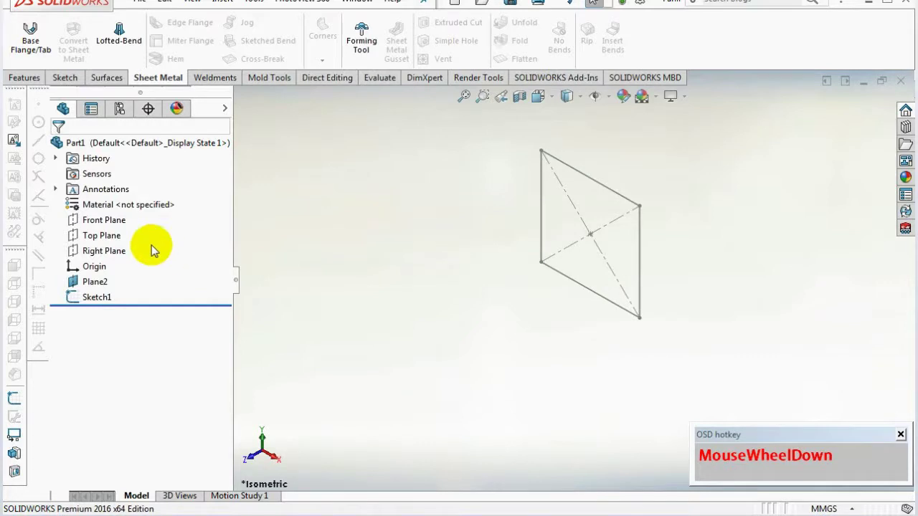
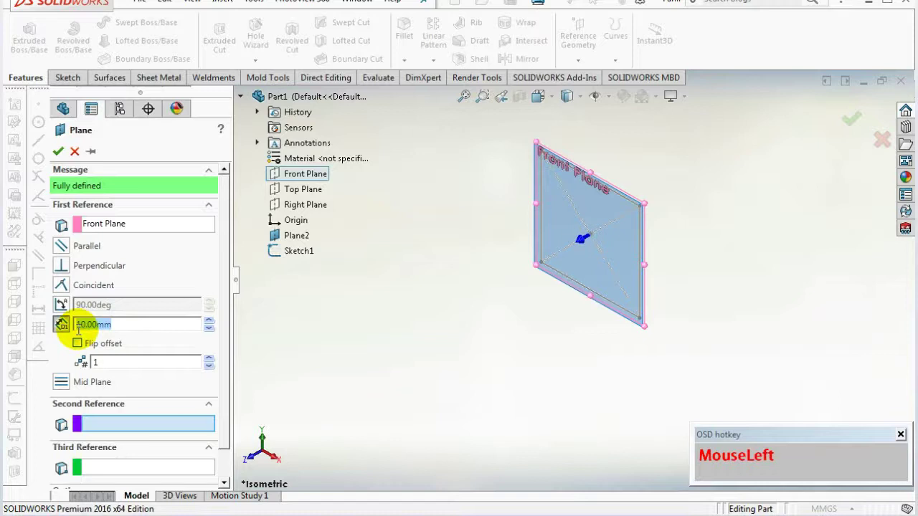
# Enter a 400 mm offset from the Front Plane for the new Plane3.
pyautogui.press('KP_4')
pyautogui.press('KP_0')
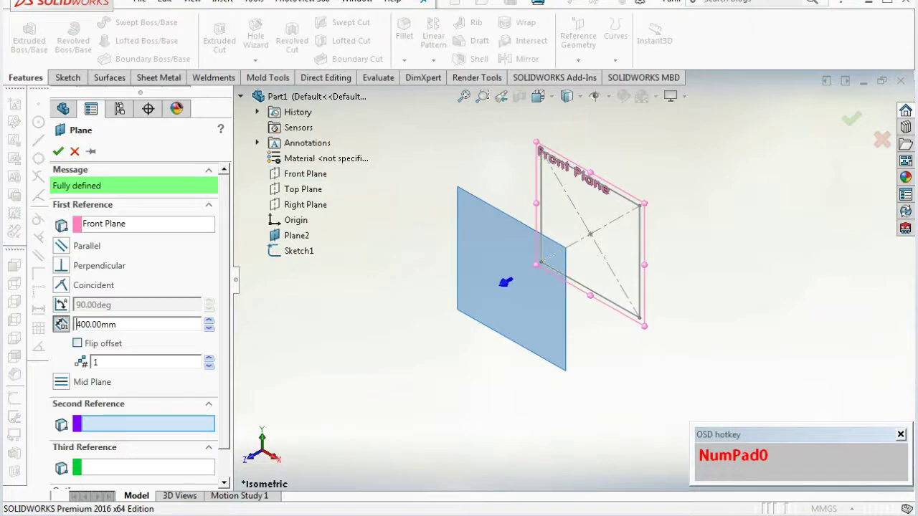
pyautogui.press('KP_0')
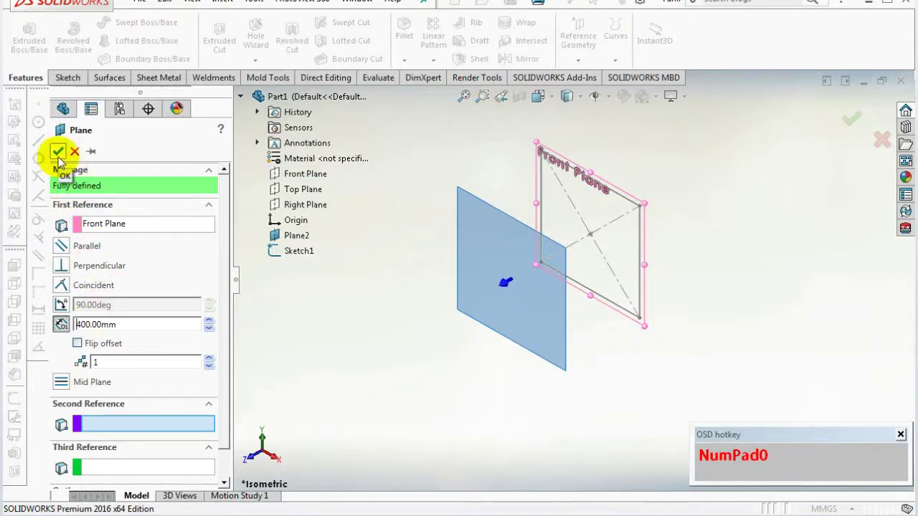
# Show Plane2 and Plane3 in the view and open a new sketch on Plane3.
pyautogui.moveTo(63, 161); pyautogui.dragTo(487, 308)
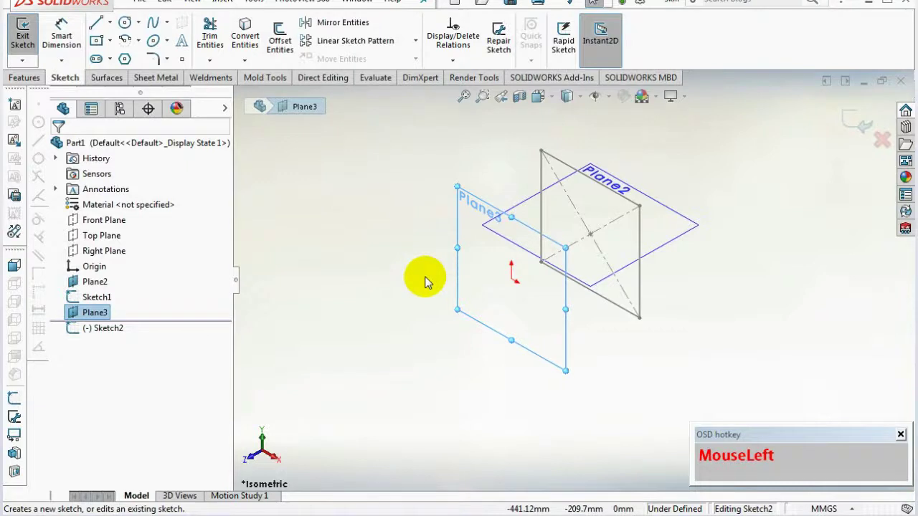
pyautogui.rightClick(429, 281)
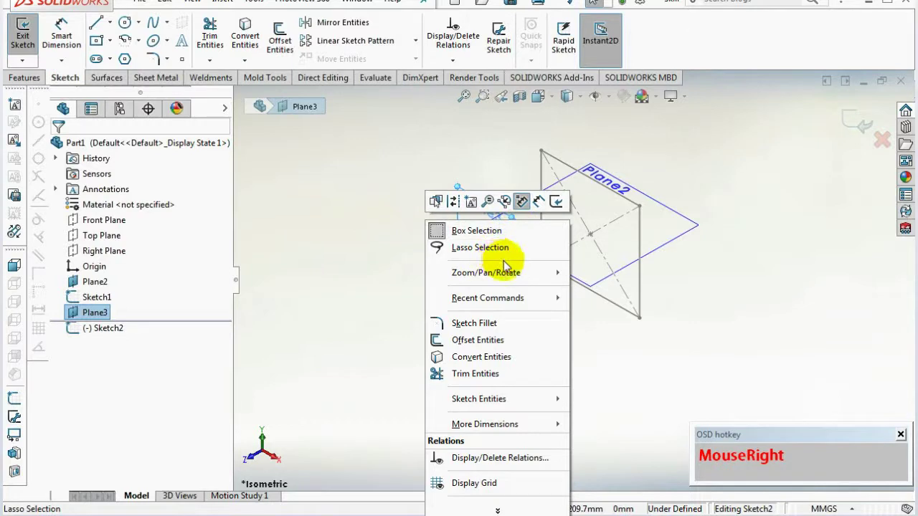
pyautogui.click(385, 253)
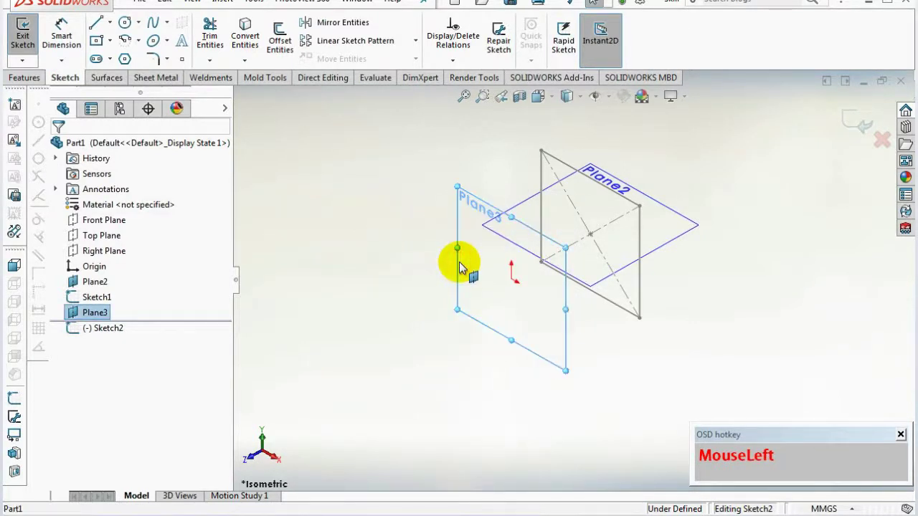
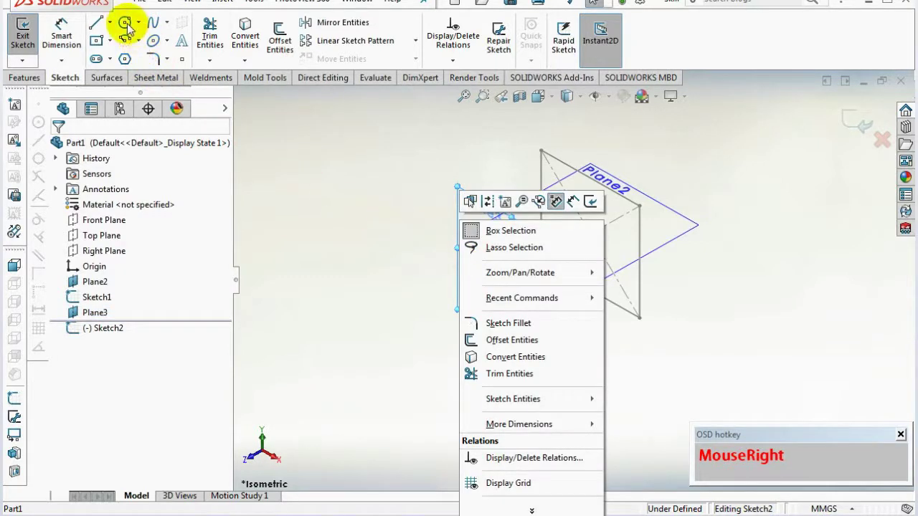
# View normal to Plane3 and dimension the circle's diameter to 220 mm.
pyautogui.click(131, 28)
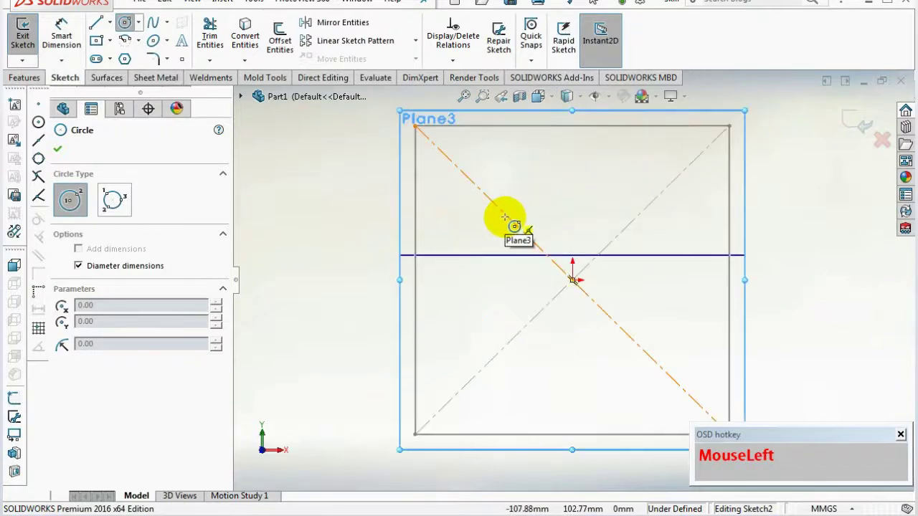
pyautogui.scroll(3)
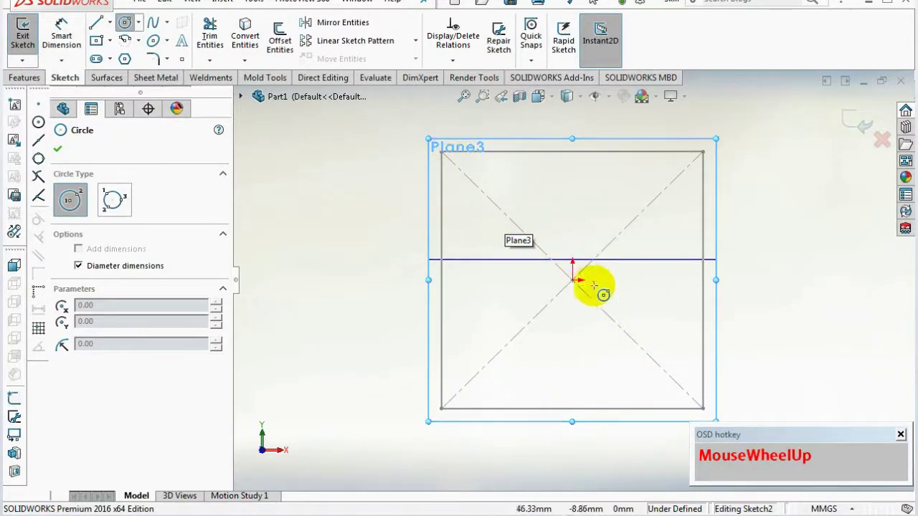
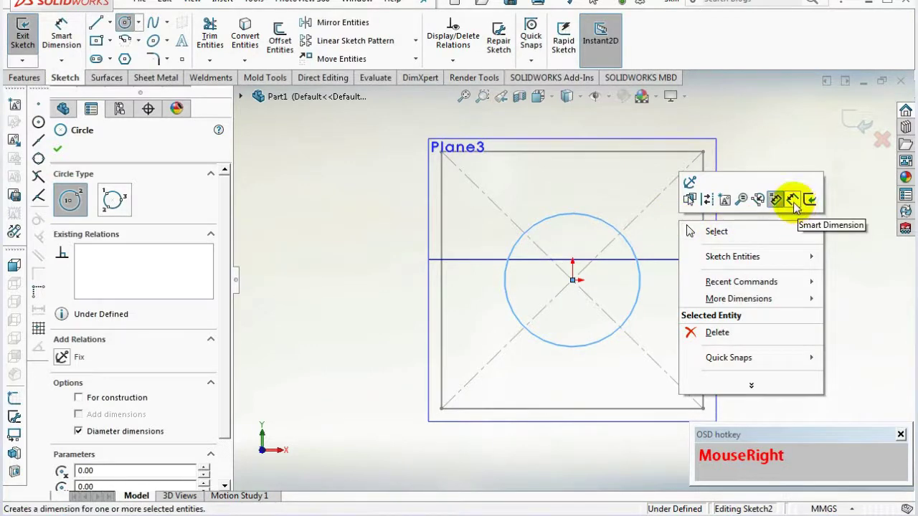
pyautogui.click(797, 206)
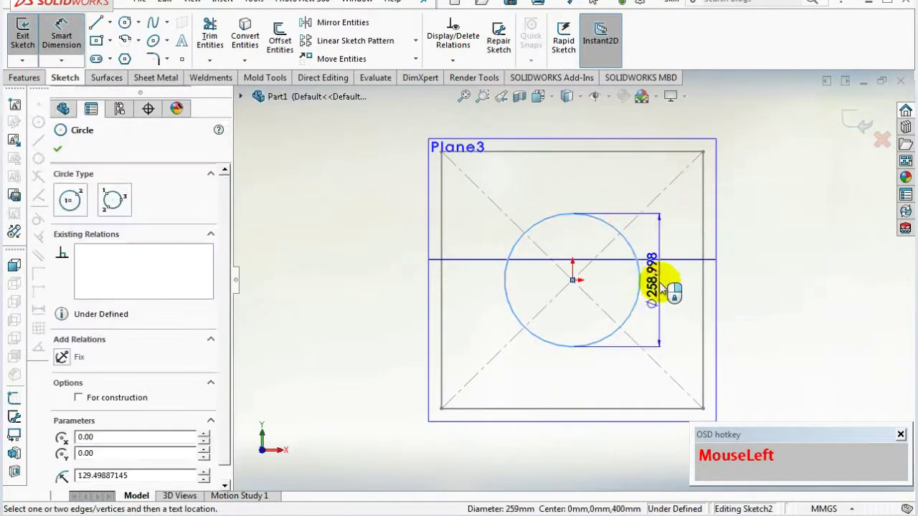
pyautogui.press('KP_2')
pyautogui.press('KP_1')
pyautogui.press('KP_0')
pyautogui.press('BackSpace')
pyautogui.press('KP_0')
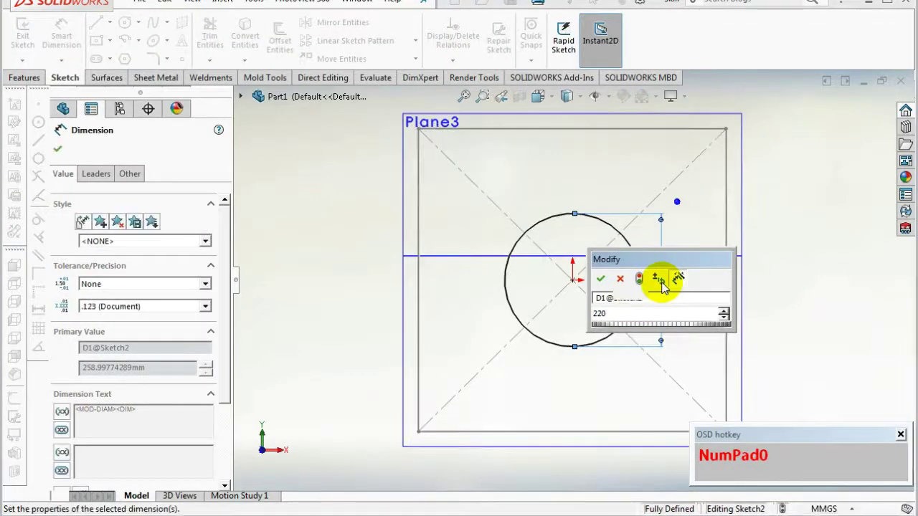
# Finish dimensioning and exit the circle sketch as Sketch2.
pyautogui.scroll(3)
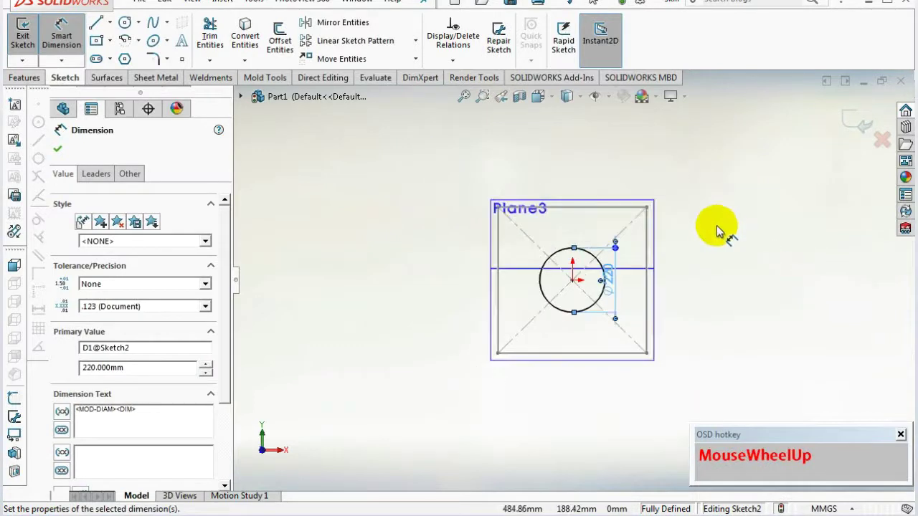
pyautogui.click(721, 229)
pyautogui.rightClick(720, 230)
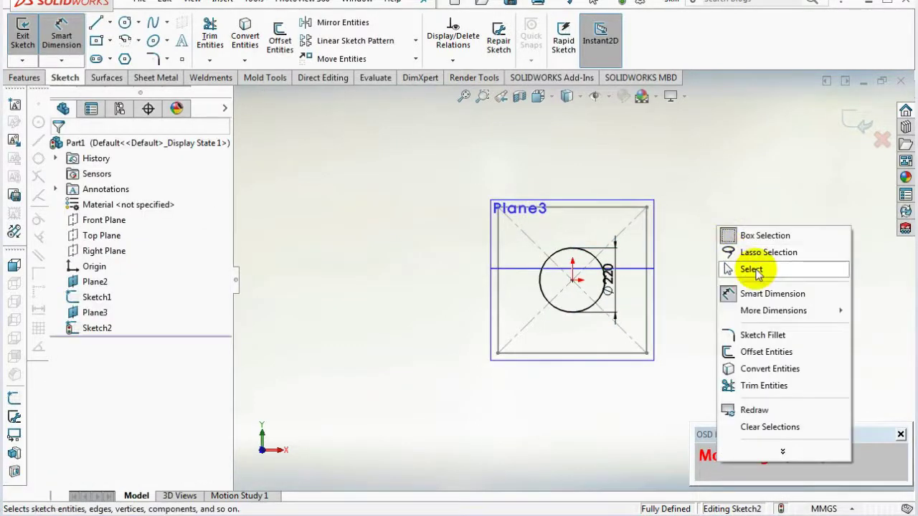
pyautogui.click(761, 274)
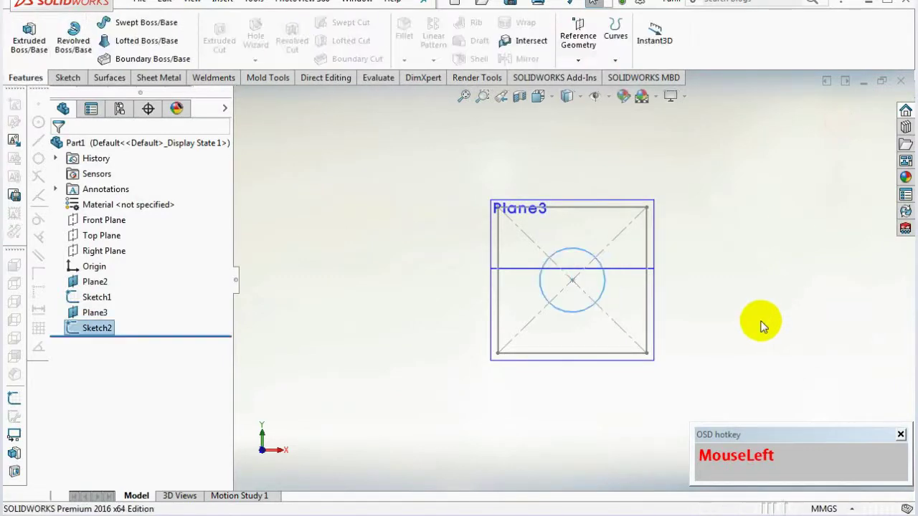
# Orbit to show both sketches and start a Lofted-Bend from the Sheet Metal tab.
pyautogui.moveTo(729, 243); pyautogui.dragTo(687, 342)
pyautogui.click(730, 292)
pyautogui.scroll(-3)
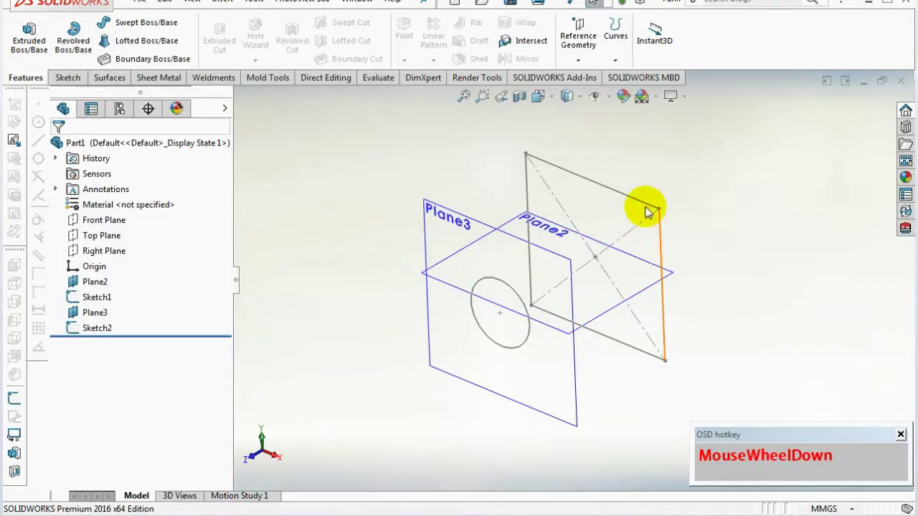
pyautogui.click(646, 207)
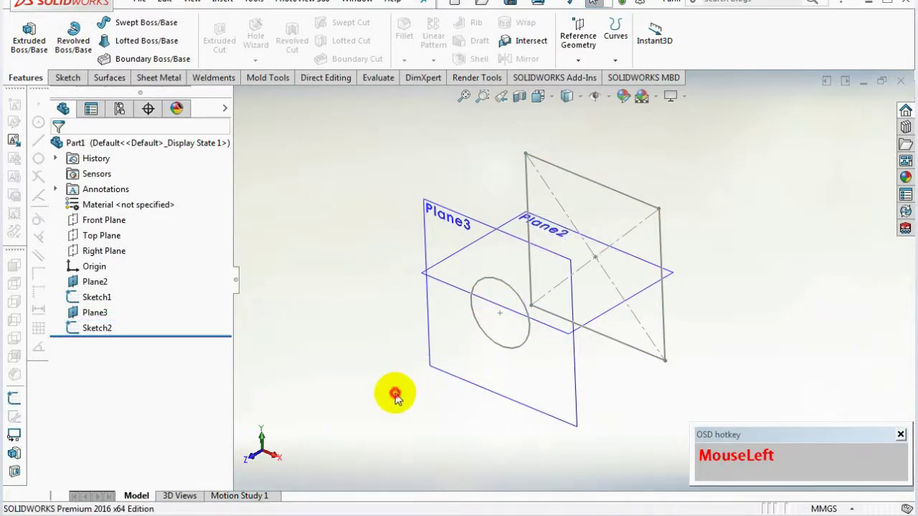
pyautogui.scroll(-3)
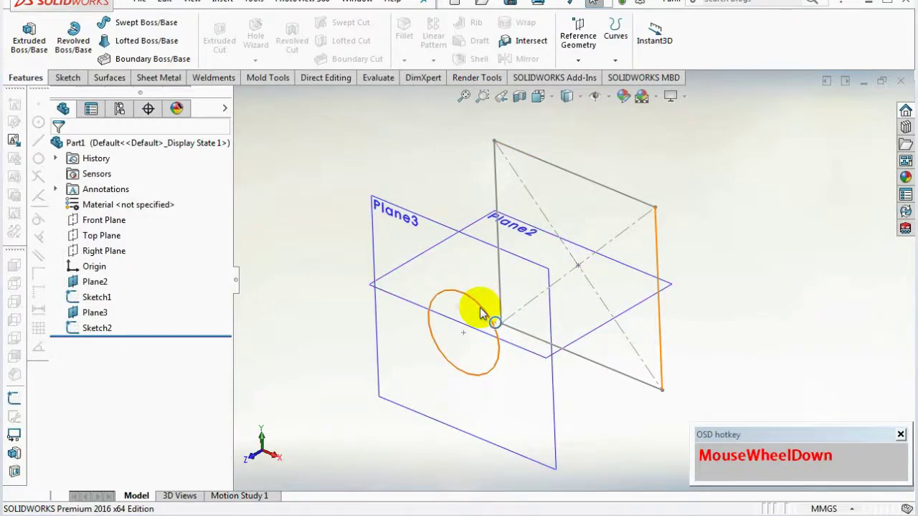
# Cancel the lofted bend and reopen Sketch1 viewed normal to the front.
pyautogui.click(605, 191)
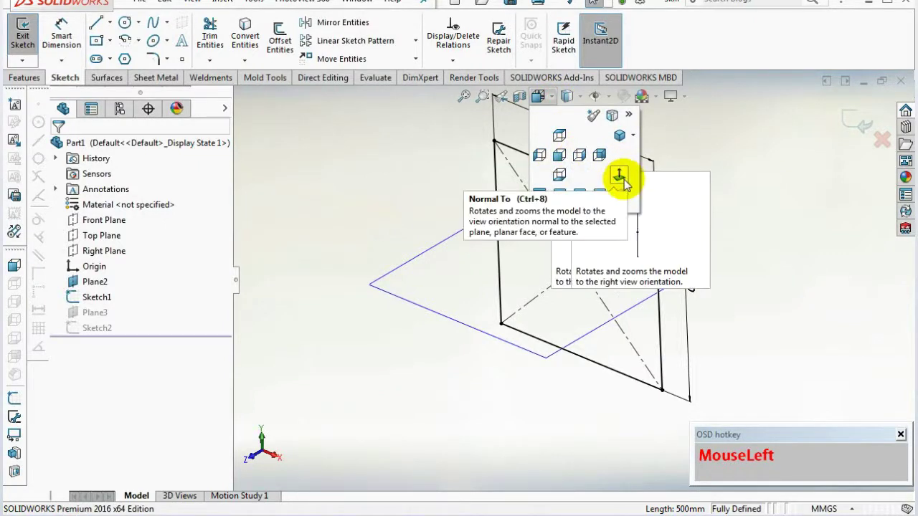
pyautogui.scroll(3)
pyautogui.scroll(-3)
pyautogui.scroll(3)
pyautogui.scroll(-3)
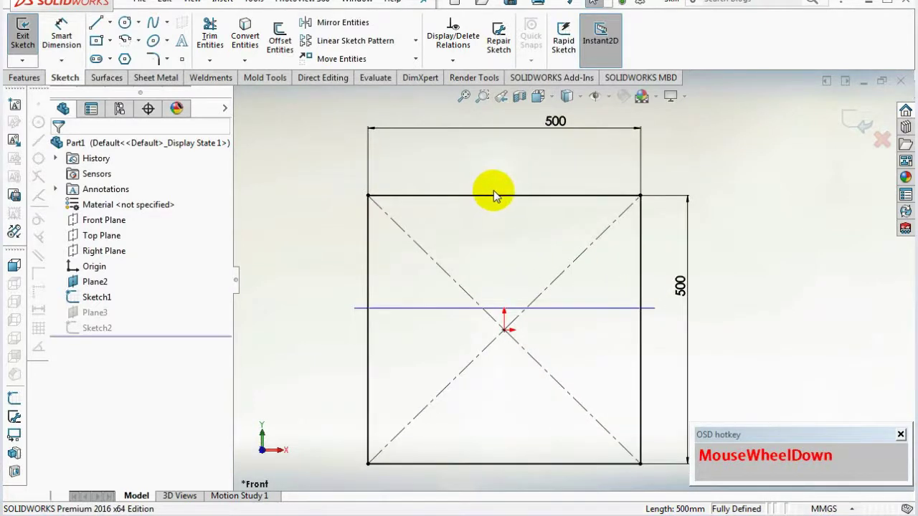
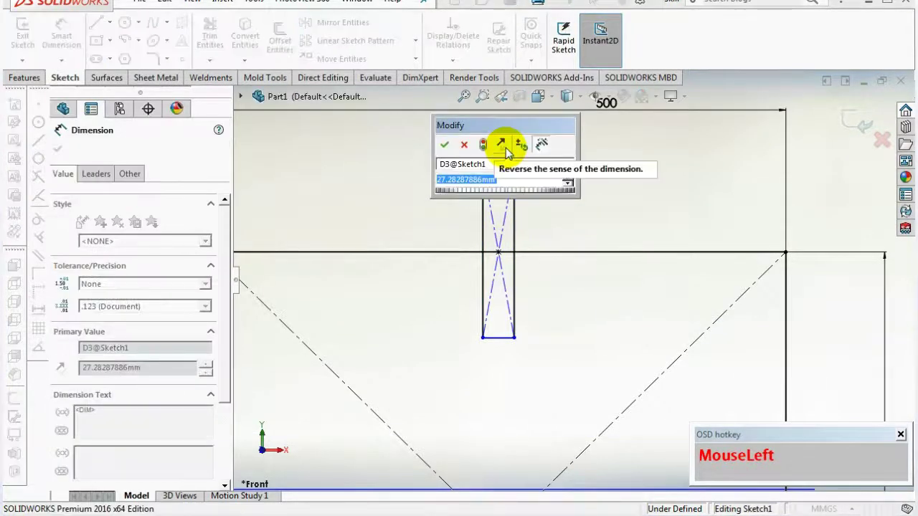
# Dimension the small rectangle on the square's top edge to 3 mm wide and 10 mm tall.
pyautogui.press('KP_3')
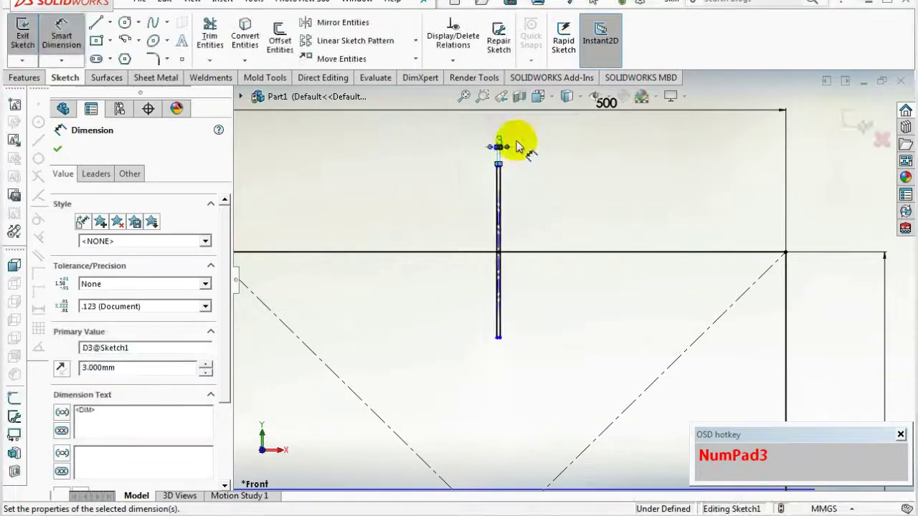
pyautogui.click(595, 193)
pyautogui.scroll(-3)
pyautogui.scroll(-3)
pyautogui.click(524, 311)
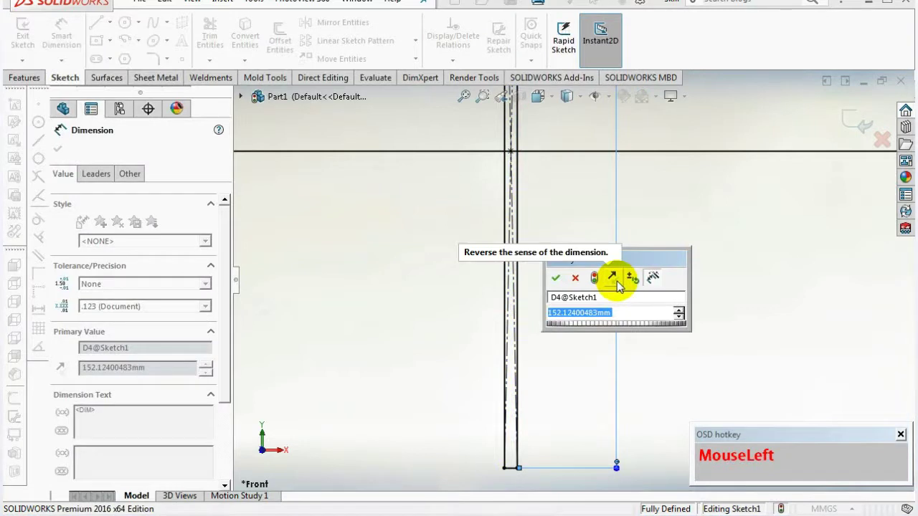
pyautogui.press('KP_1')
pyautogui.press('KP_0')
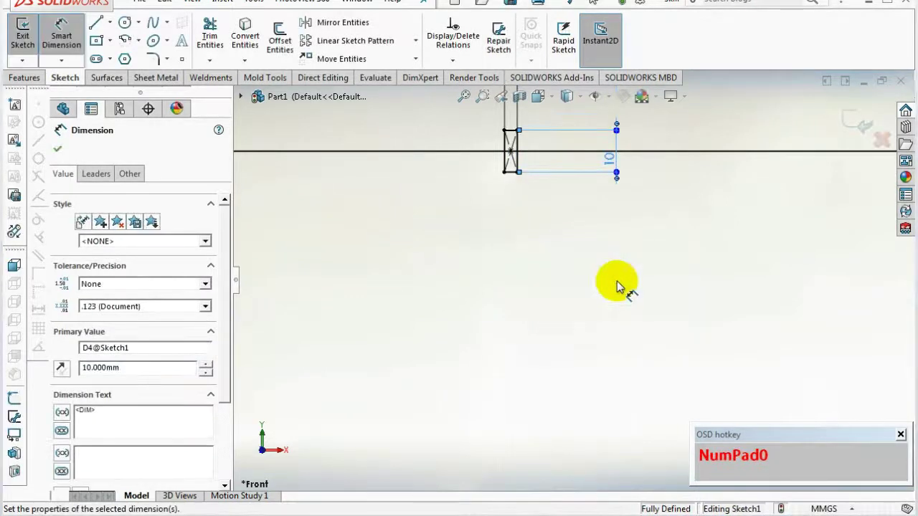
# Power-trim away the square's top edge inside the small rectangle, leaving a gap.
pyautogui.scroll(3)
pyautogui.scroll(-3)
pyautogui.click(608, 127)
pyautogui.rightClick(614, 146)
pyautogui.moveTo(600, 203); pyautogui.dragTo(306, 168)
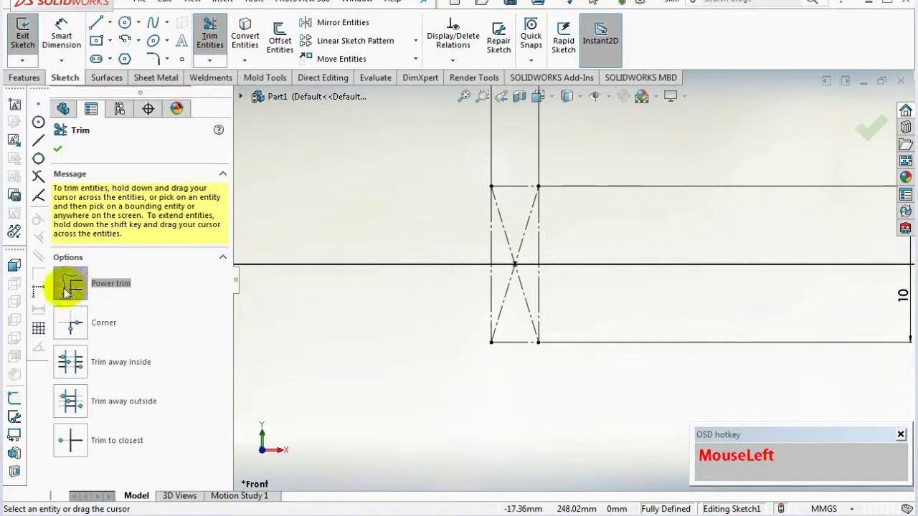
pyautogui.scroll(-3)
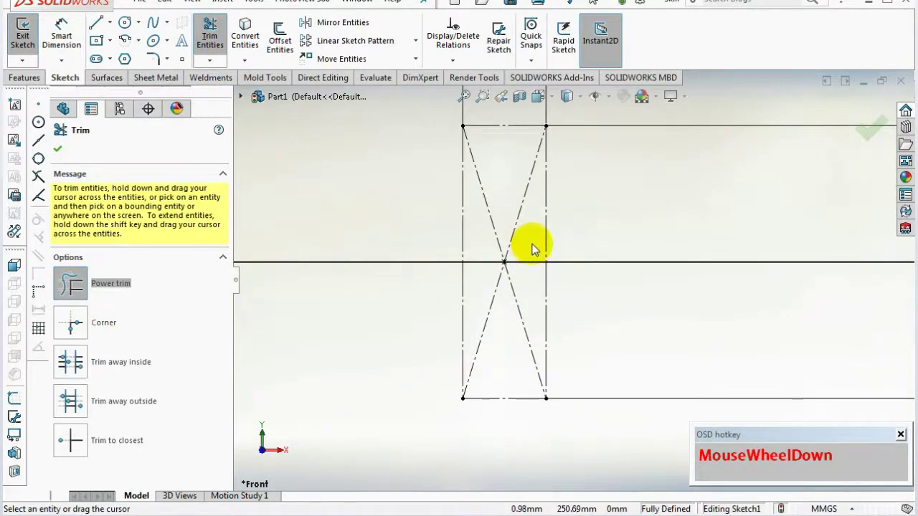
pyautogui.moveTo(536, 247); pyautogui.dragTo(481, 277)
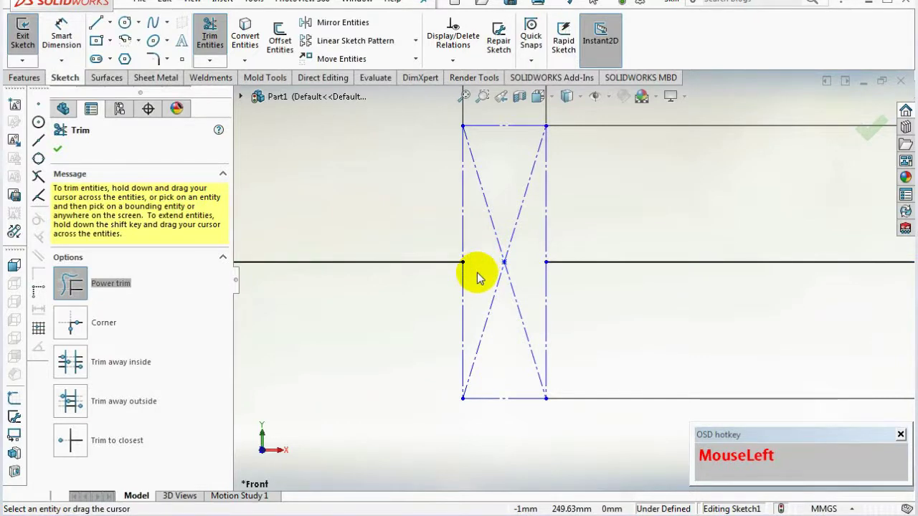
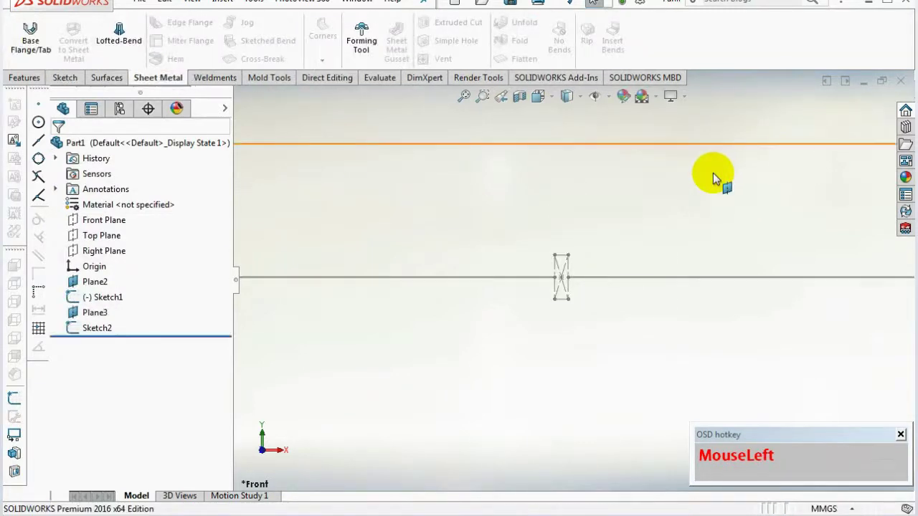
# Reopen Sketch2 with its 220 mm circle on Plane3 for editing from an angled view.
pyautogui.scroll(3)
pyautogui.middleClick(585, 343)
pyautogui.scroll(-3)
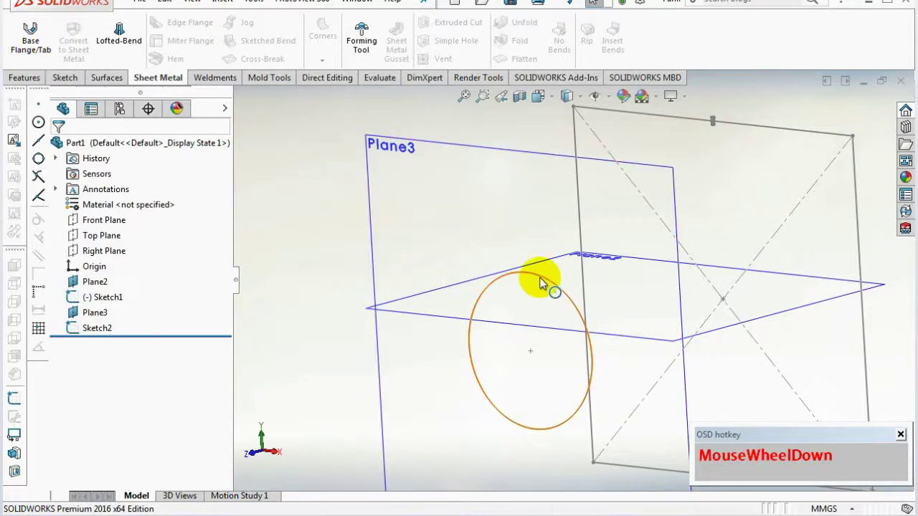
pyautogui.click(544, 282)
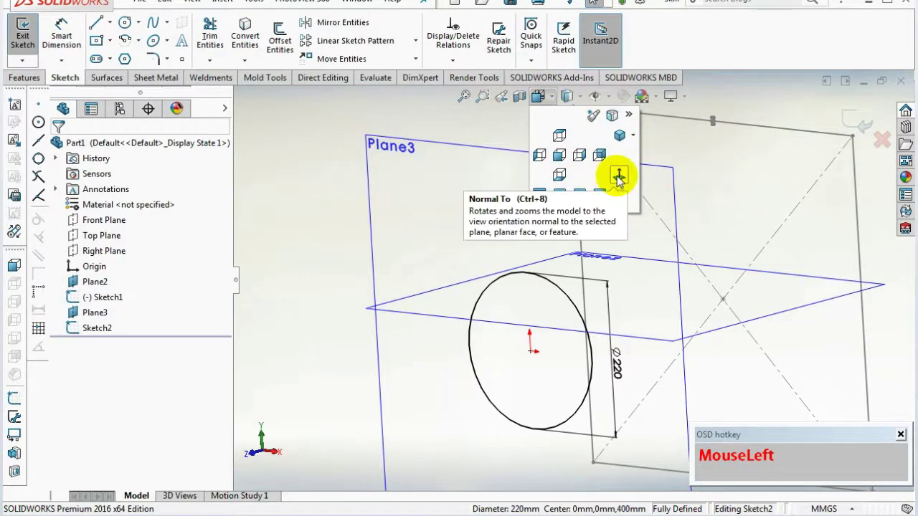
# Draw a rectangle at the circle top and dimension it 3 mm wide by 10 mm tall.
pyautogui.scroll(-3)
pyautogui.scroll(3)
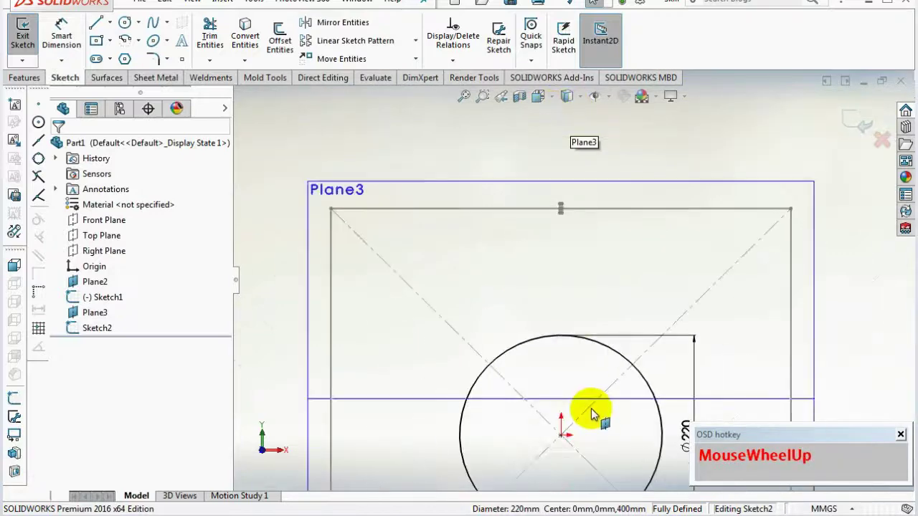
pyautogui.scroll(-3)
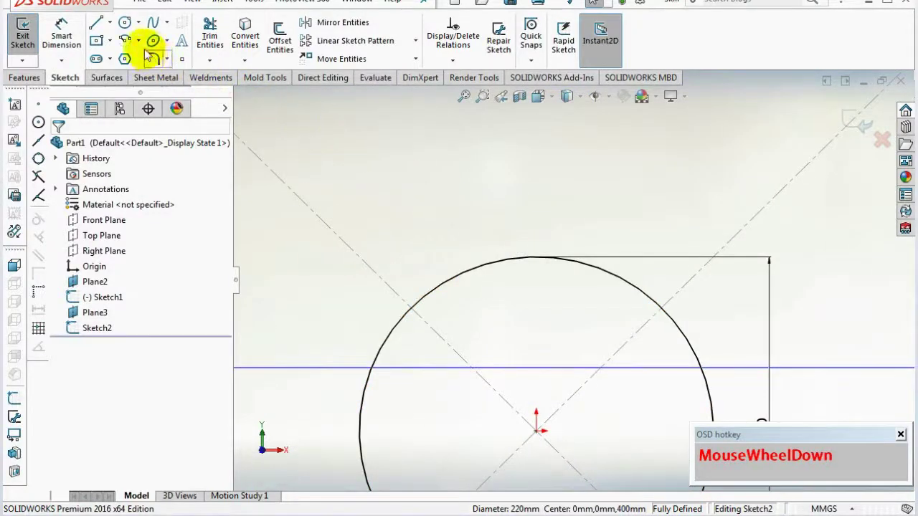
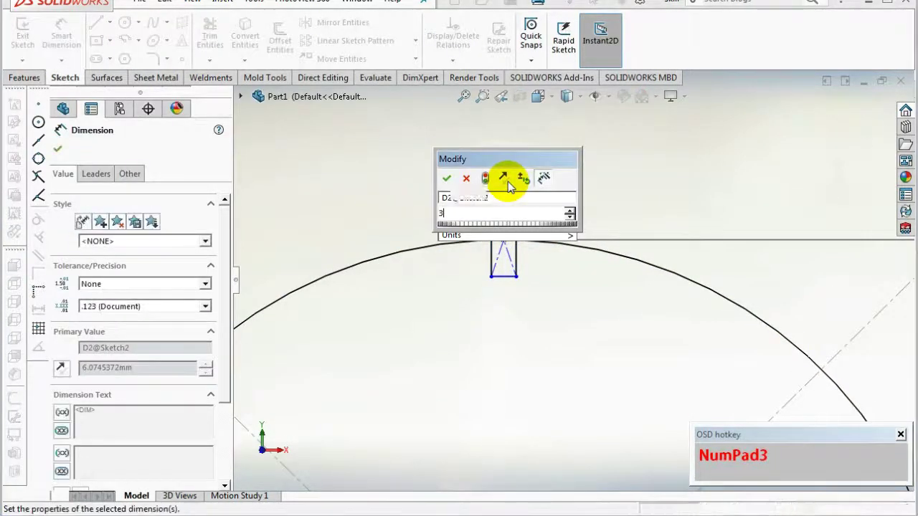
pyautogui.click(541, 198)
pyautogui.scroll(-3)
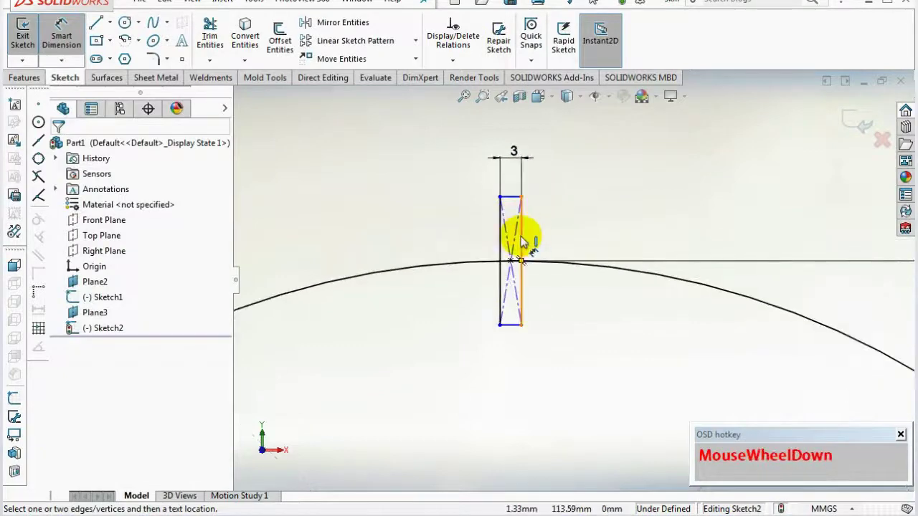
pyautogui.click(525, 240)
pyautogui.press('KP_1')
pyautogui.press('KP_0')
# Trim away the circle arc inside the rectangle and check the top edge relations.
pyautogui.scroll(-3)
pyautogui.rightClick(639, 196)
pyautogui.click(647, 233)
pyautogui.scroll(-3)
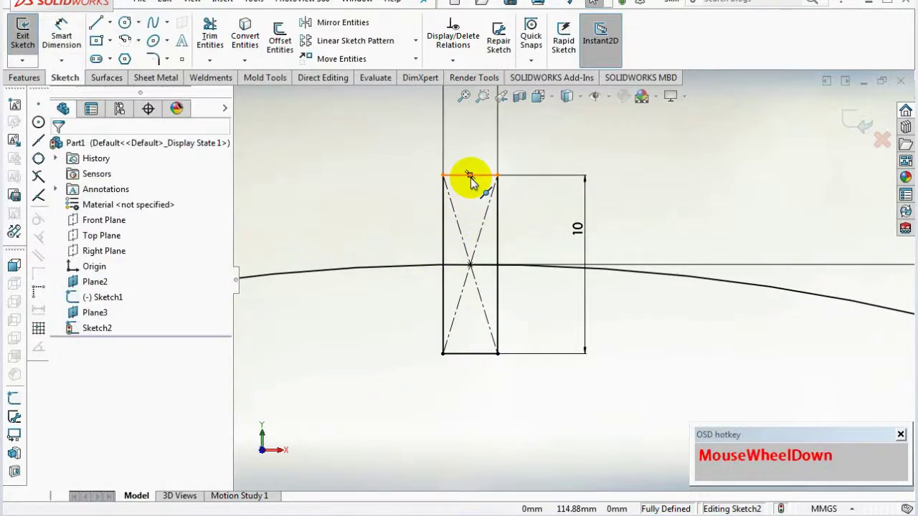
pyautogui.click(489, 180)
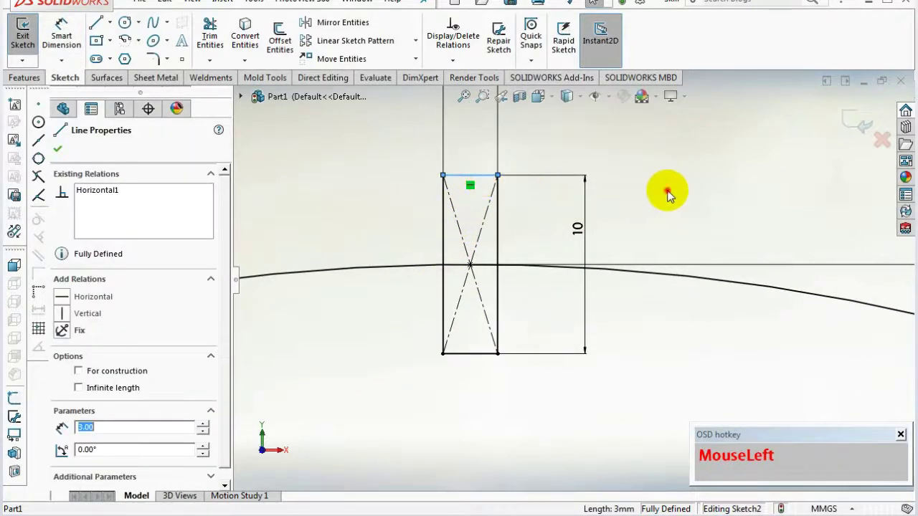
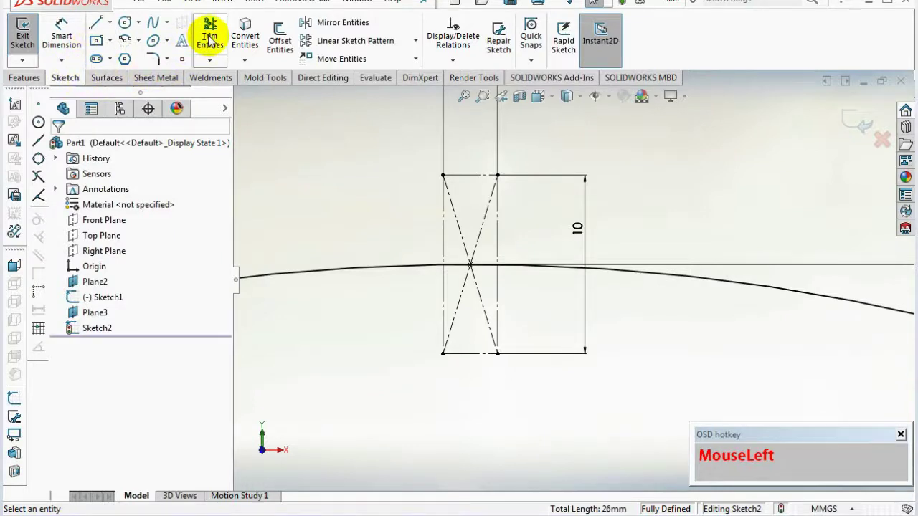
pyautogui.scroll(-3)
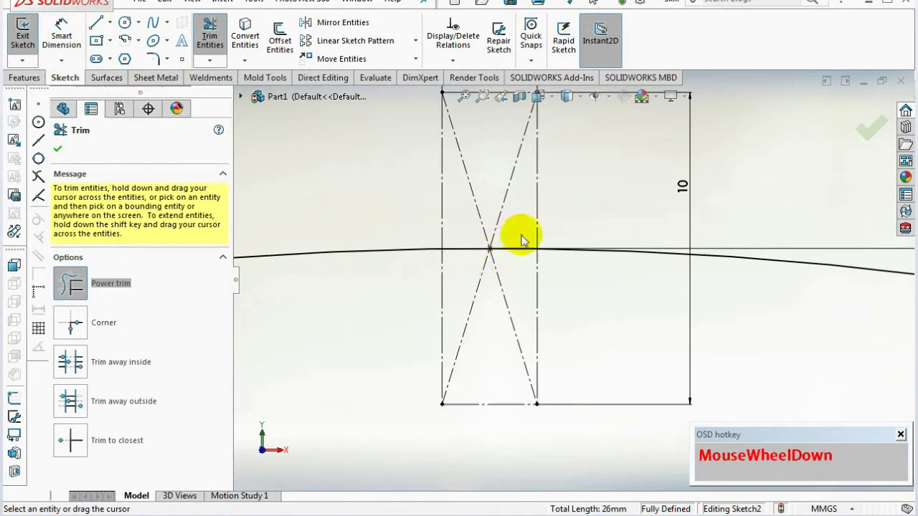
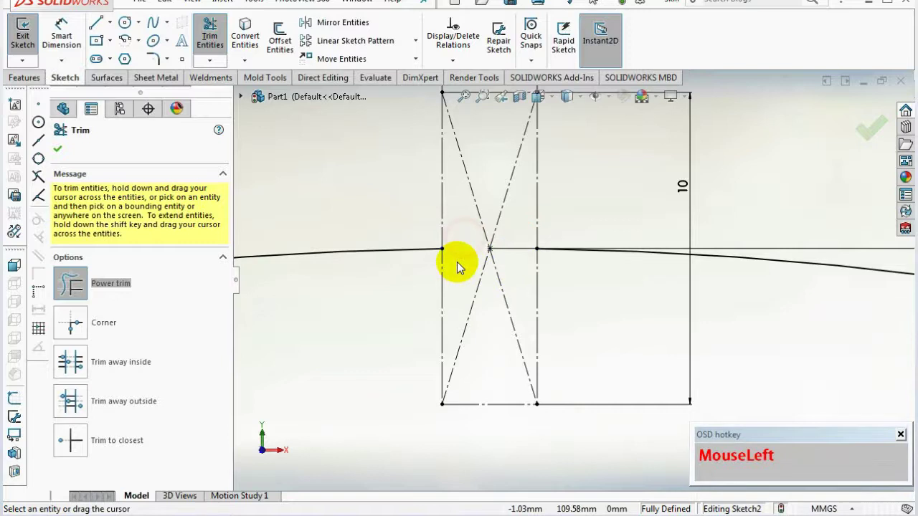
pyautogui.scroll(3)
# Close Sketch2 and view the gapped square and circle sketches from an isometric angle.
pyautogui.click(872, 136)
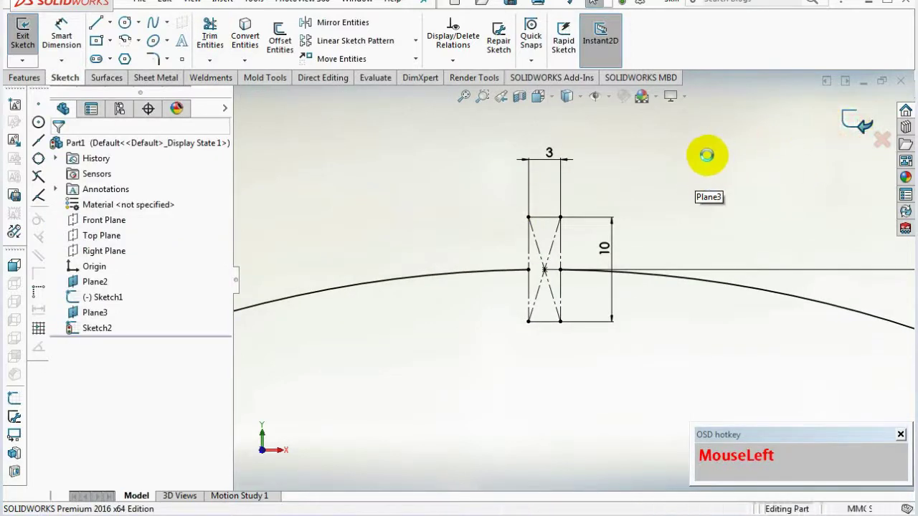
pyautogui.scroll(3)
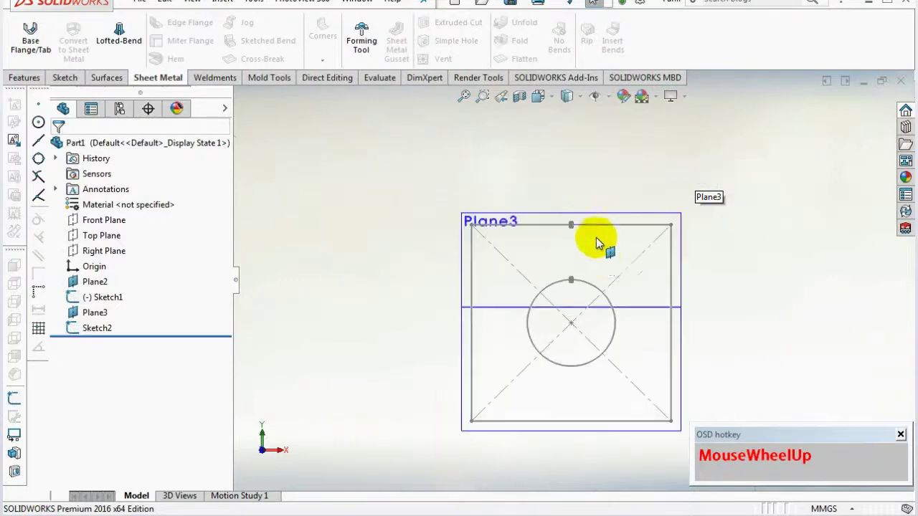
pyautogui.middleClick(582, 266)
pyautogui.scroll(-3)
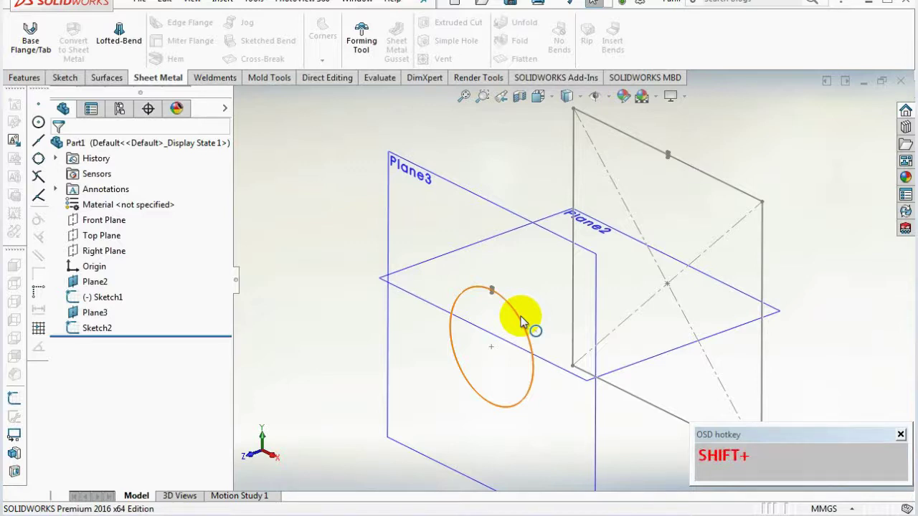
pyautogui.press('F12')
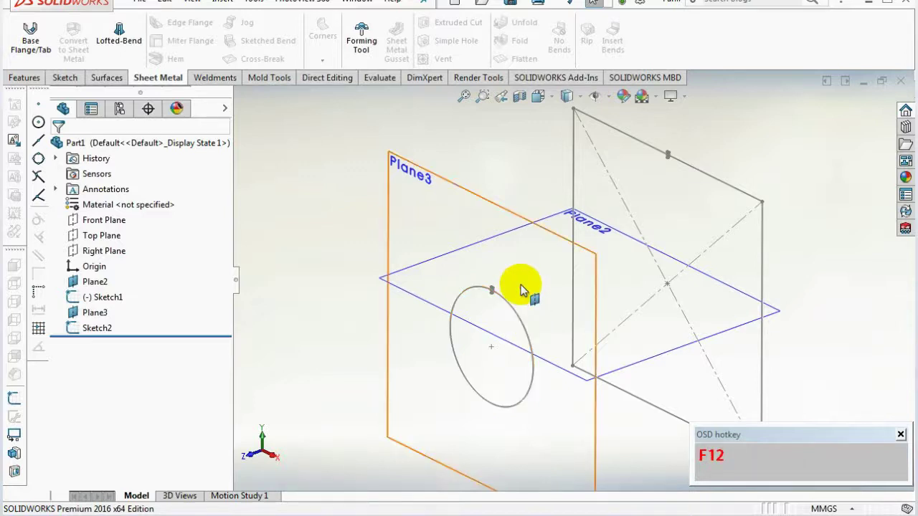
pyautogui.scroll(3)
pyautogui.scroll(-3)
pyautogui.scroll(3)
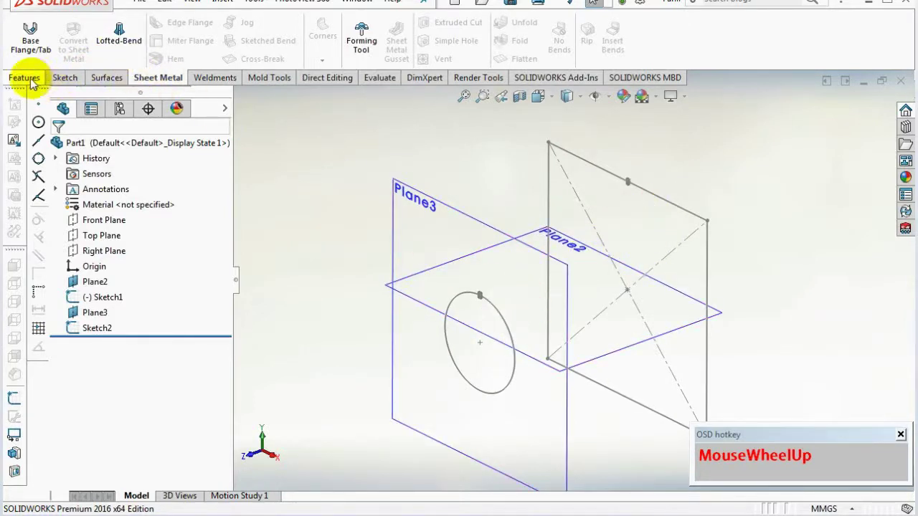
# Try the Formed method in Lofted Bends before settling on the Bent method.
pyautogui.click(155, 82)
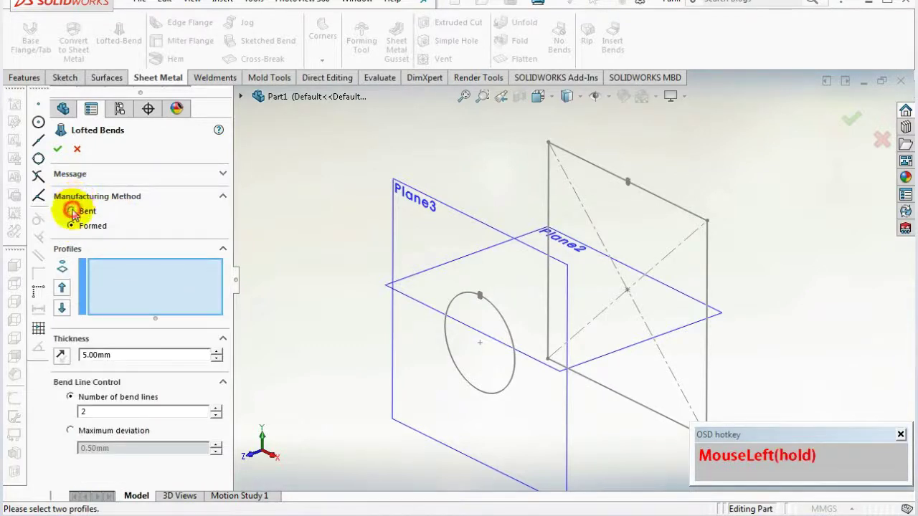
pyautogui.scroll(3)
pyautogui.scroll(-3)
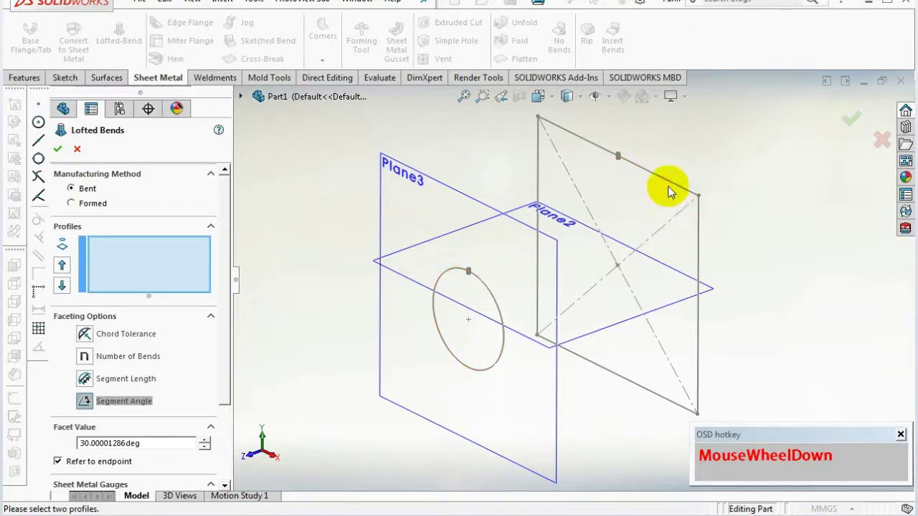
# Select Sketch1 and Sketch2 as the loft profiles and inspect the faceted preview.
pyautogui.click(673, 187)
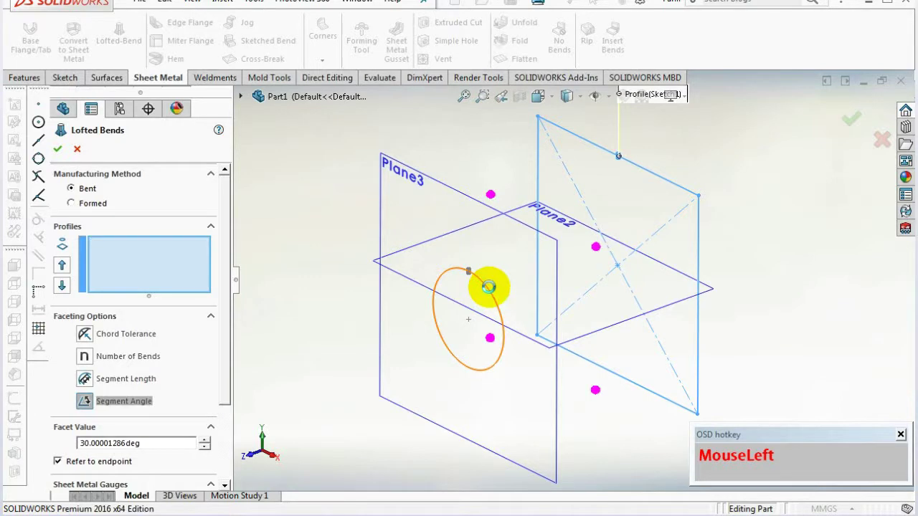
pyautogui.scroll(-3)
pyautogui.middleClick(525, 298)
pyautogui.scroll(3)
pyautogui.scroll(-3)
pyautogui.moveTo(610, 216); pyautogui.dragTo(606, 231)
pyautogui.scroll(3)
pyautogui.moveTo(646, 253); pyautogui.dragTo(639, 298)
pyautogui.scroll(-3)
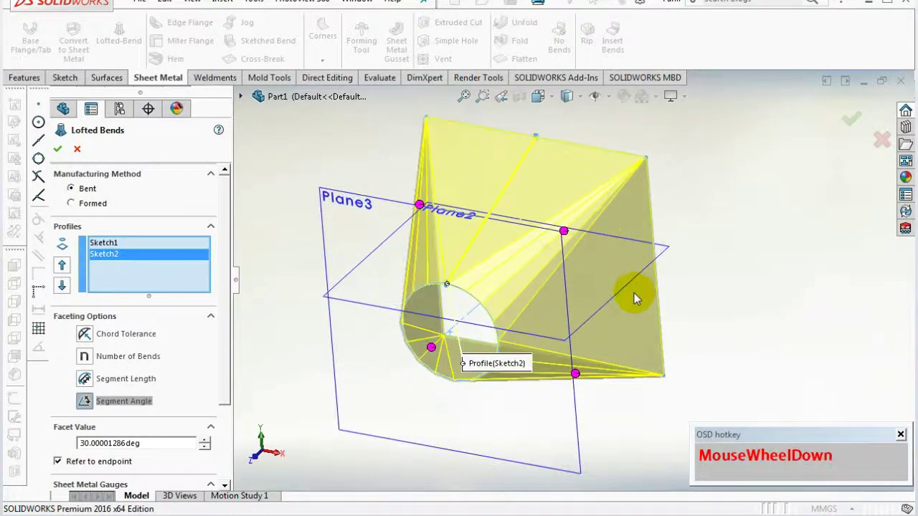
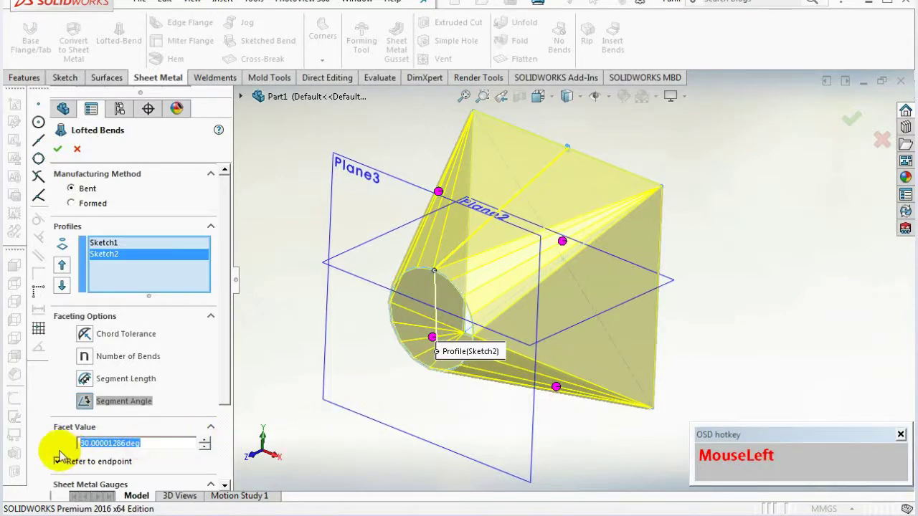
# Set the lofted bend's segment facet angle to 30 degrees.
pyautogui.press('KP_3')
pyautogui.press('KP_0')
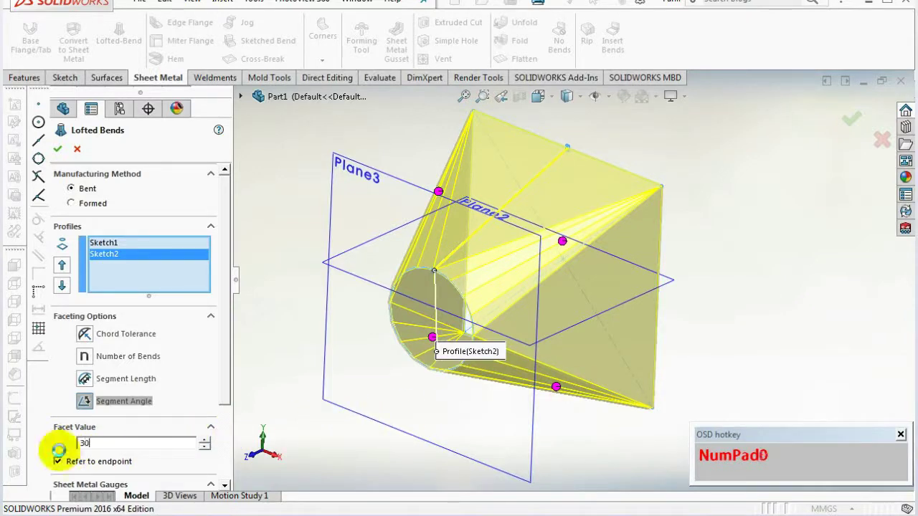
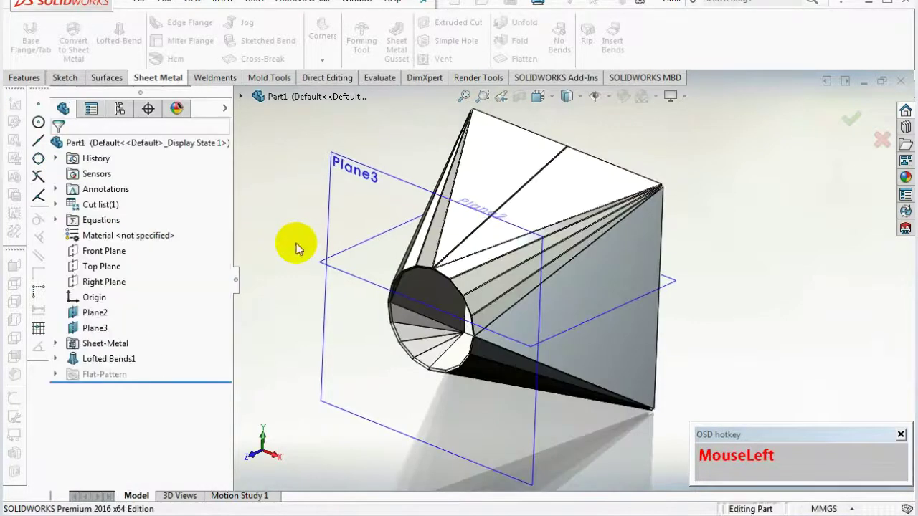
# Orbit the square-to-round body to inspect it, then show it flattened as its flat pattern.
pyautogui.middleClick(483, 290)
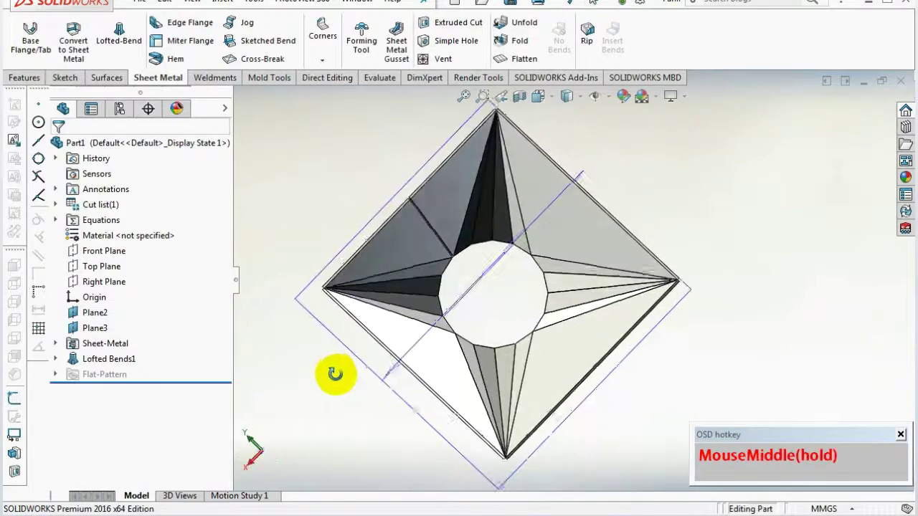
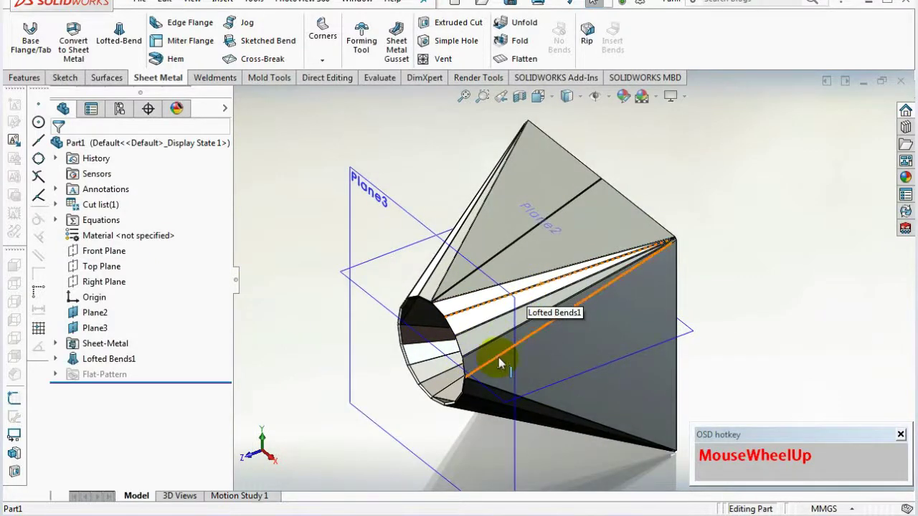
pyautogui.scroll(-3)
pyautogui.moveTo(615, 105); pyautogui.dragTo(603, 122)
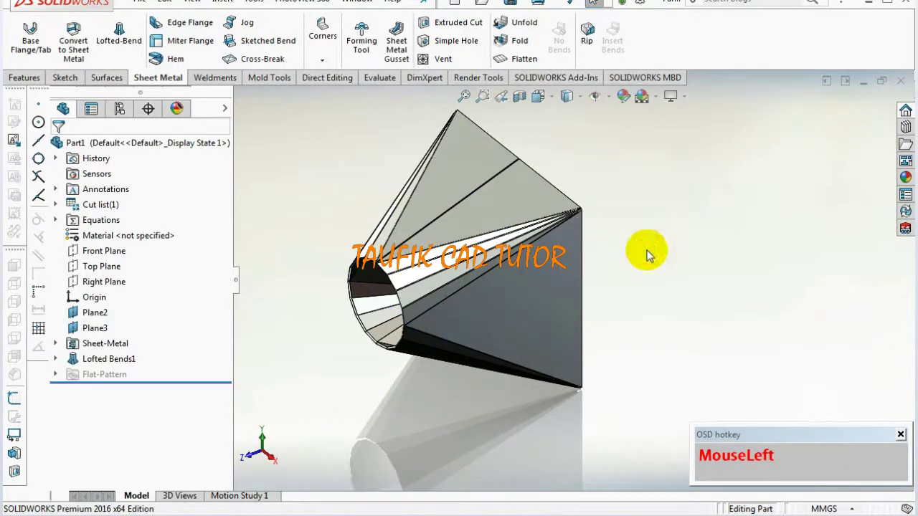
pyautogui.middleClick(593, 276)
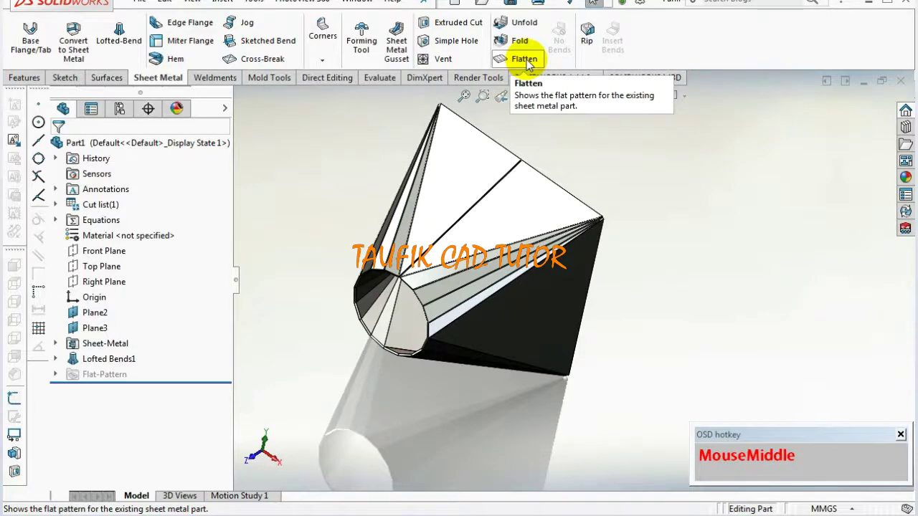
pyautogui.scroll(-3)
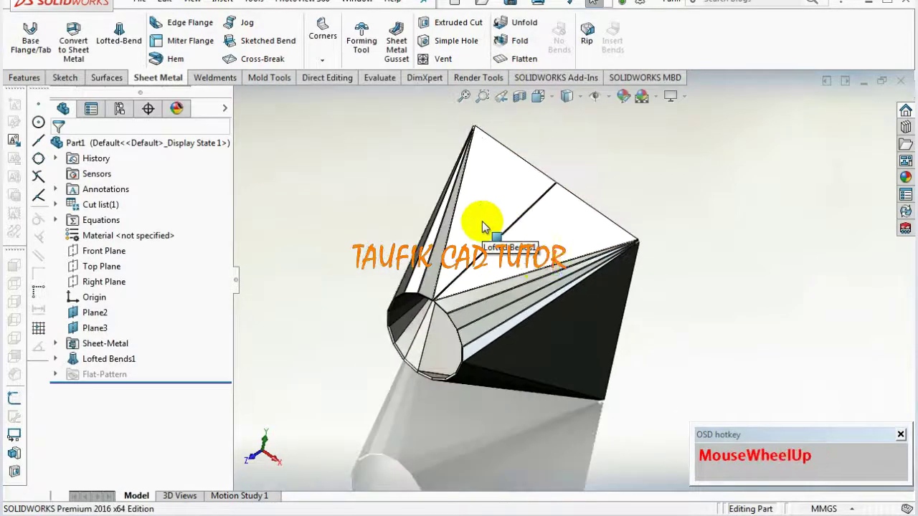
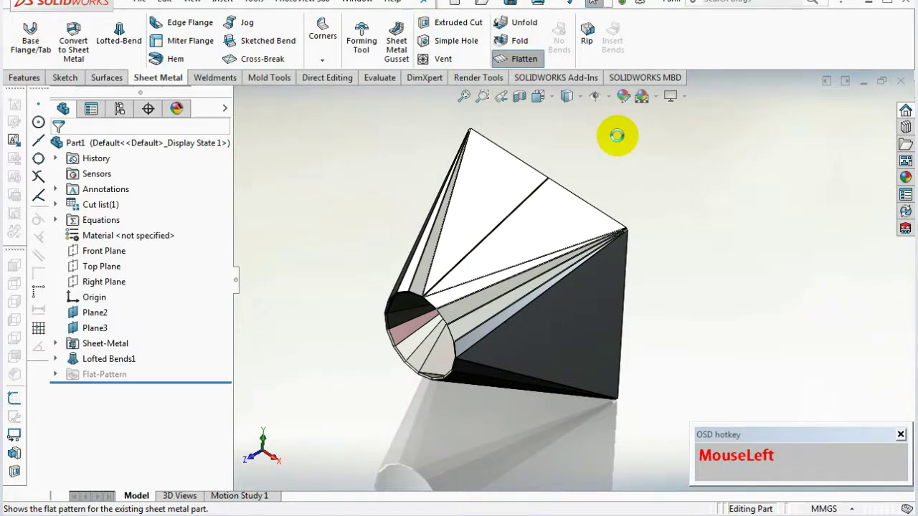
pyautogui.scroll(3)
pyautogui.moveTo(526, 274); pyautogui.dragTo(446, 325)
pyautogui.scroll(-3)
# Inspect the flat pattern, selecting and deselecting the flattened sheet face.
pyautogui.click(494, 209)
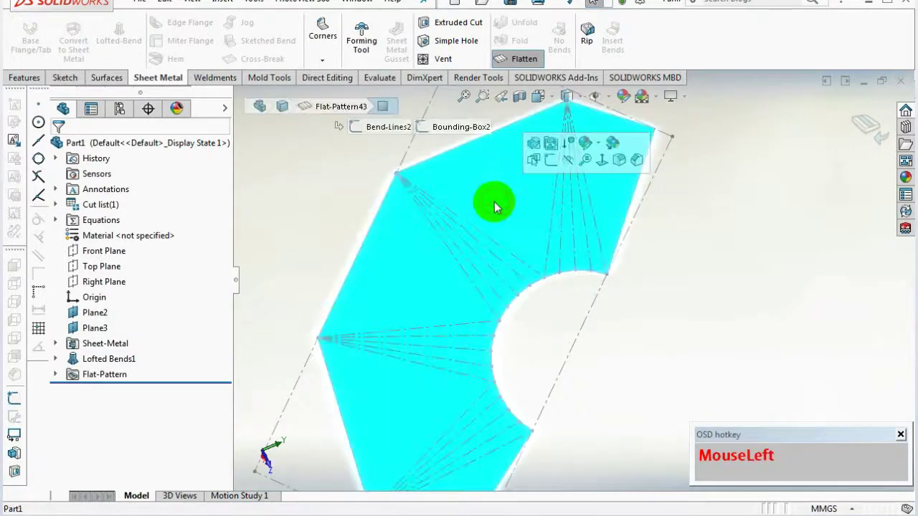
pyautogui.scroll(3)
pyautogui.scroll(-3)
pyautogui.scroll(3)
pyautogui.click(680, 253)
pyautogui.scroll(-3)
pyautogui.scroll(3)
pyautogui.scroll(-3)
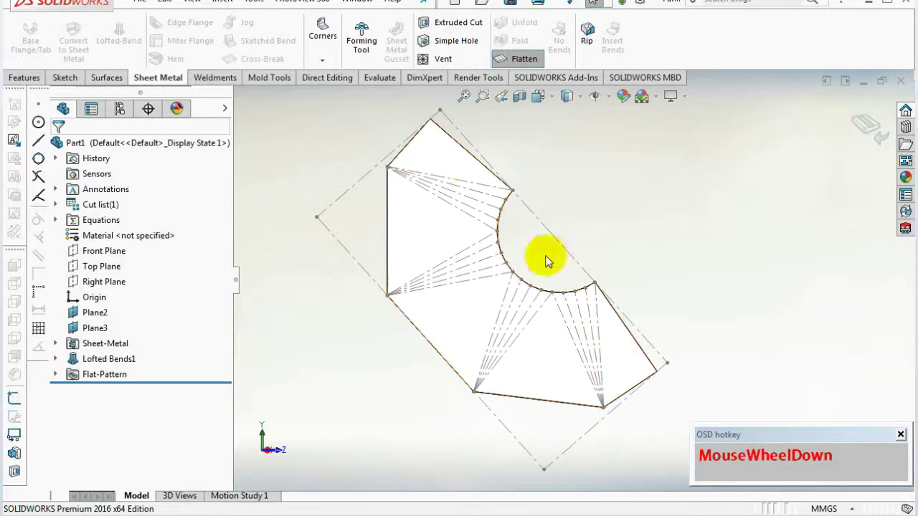
pyautogui.scroll(3)
pyautogui.click(601, 192)
# Fold the part back from its flat pattern and start Save As.
pyautogui.scroll(-3)
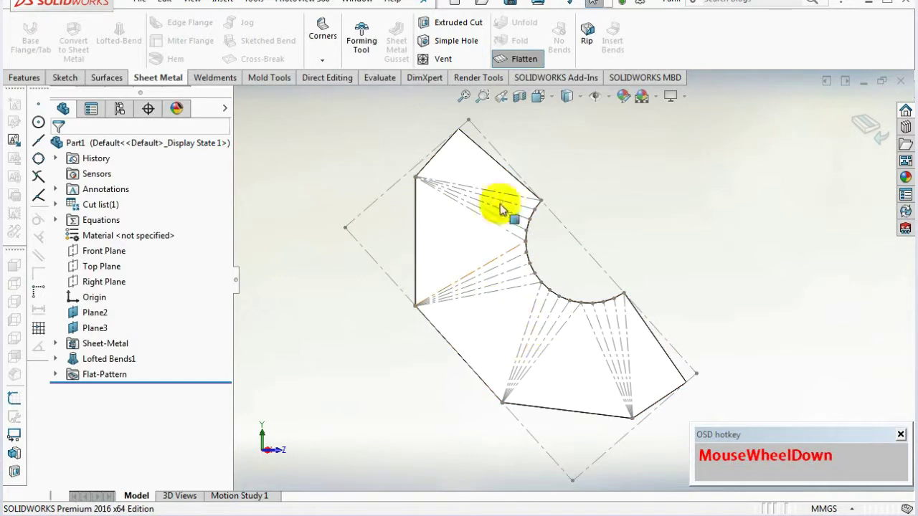
pyautogui.click(678, 196)
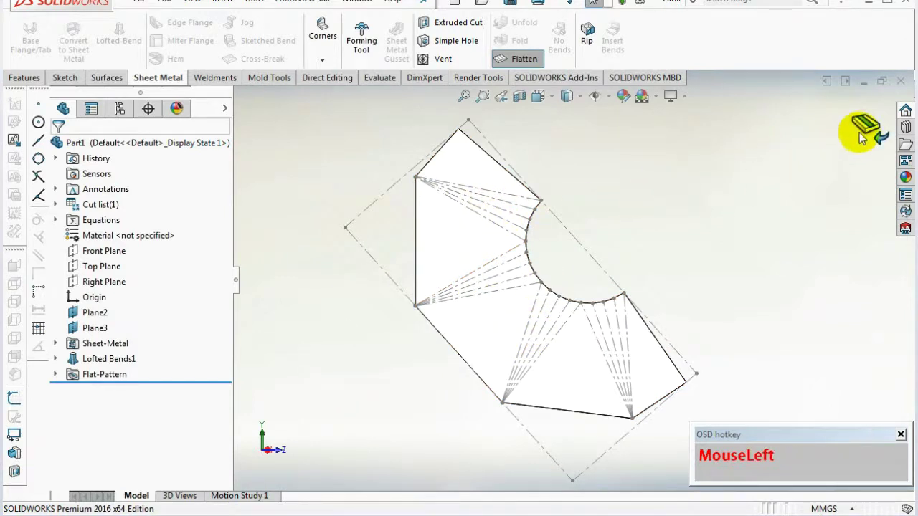
pyautogui.scroll(-3)
pyautogui.scroll(3)
# Create a new Desktop folder named 'tes sw' in the Save As dialog.
pyautogui.click(513, 8)
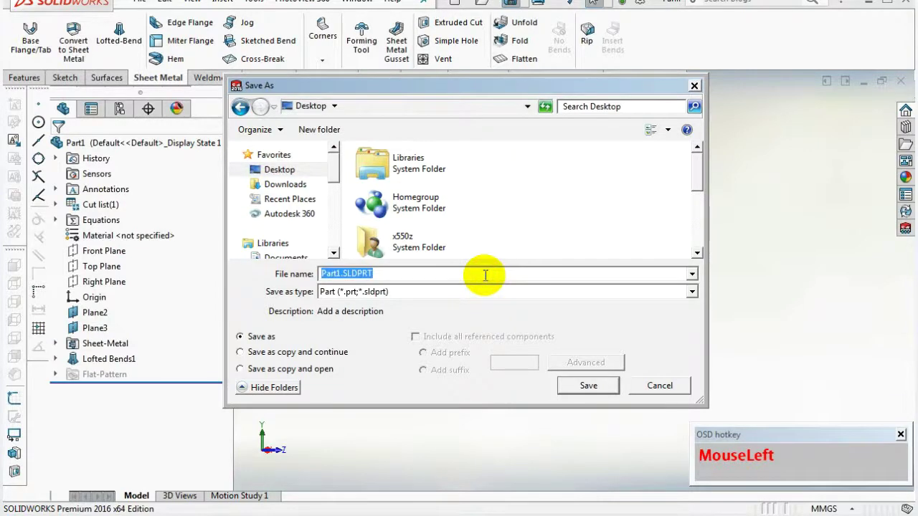
pyautogui.rightClick(550, 182)
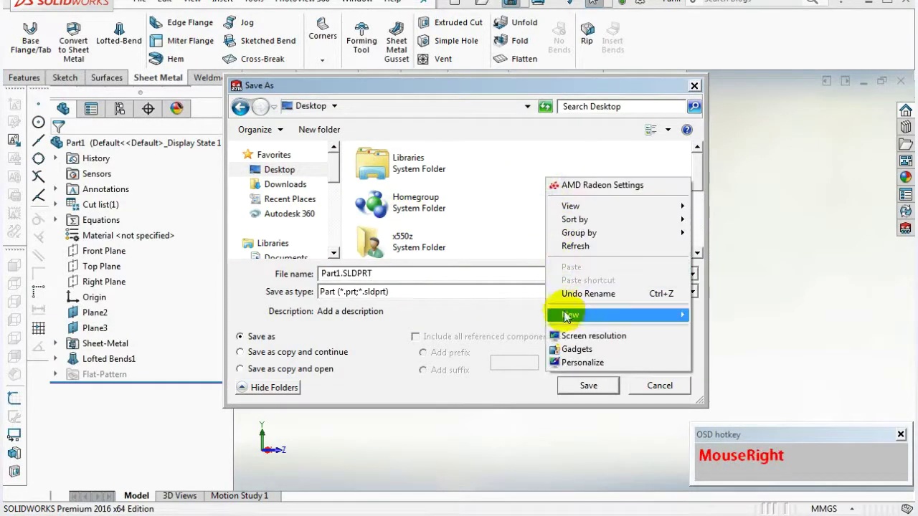
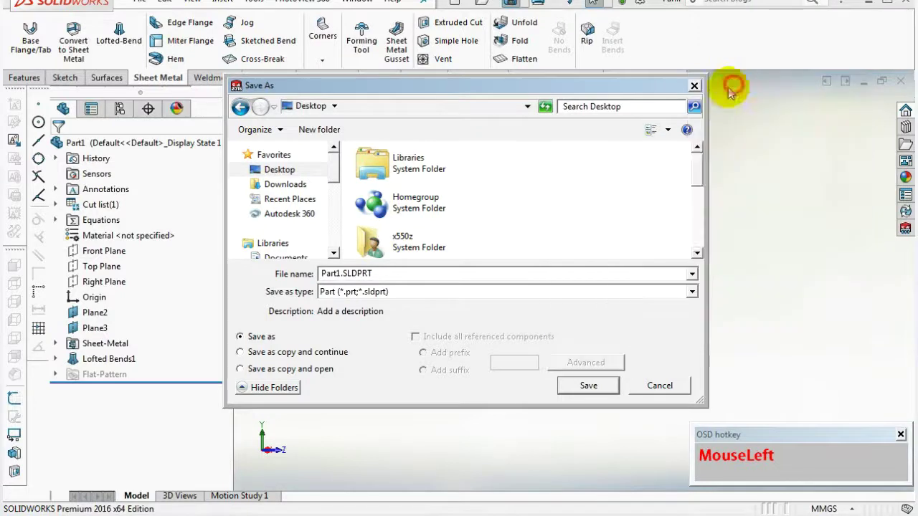
pyautogui.write('tes_')
pyautogui.write('w')
pyautogui.write('_')
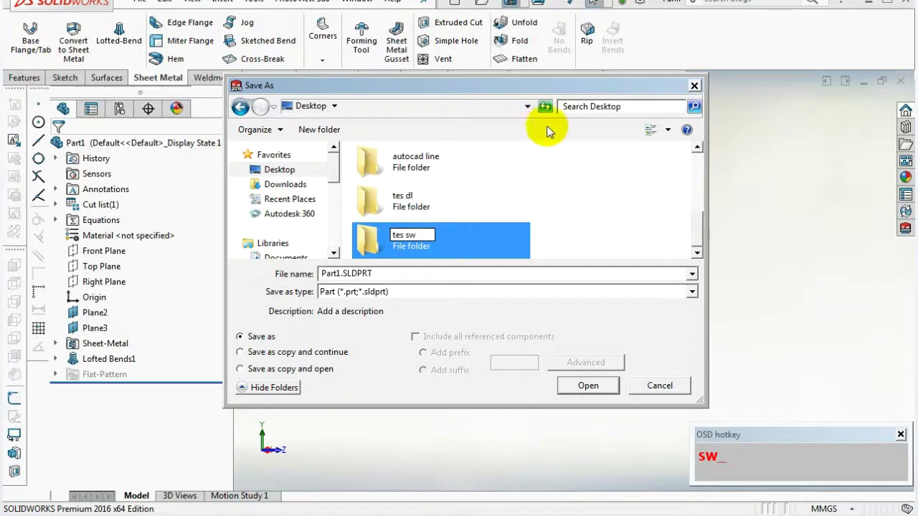
# Save the part into the tes sw folder under the file name 'part 1'.
pyautogui.moveTo(747, 286); pyautogui.dragTo(498, 297)
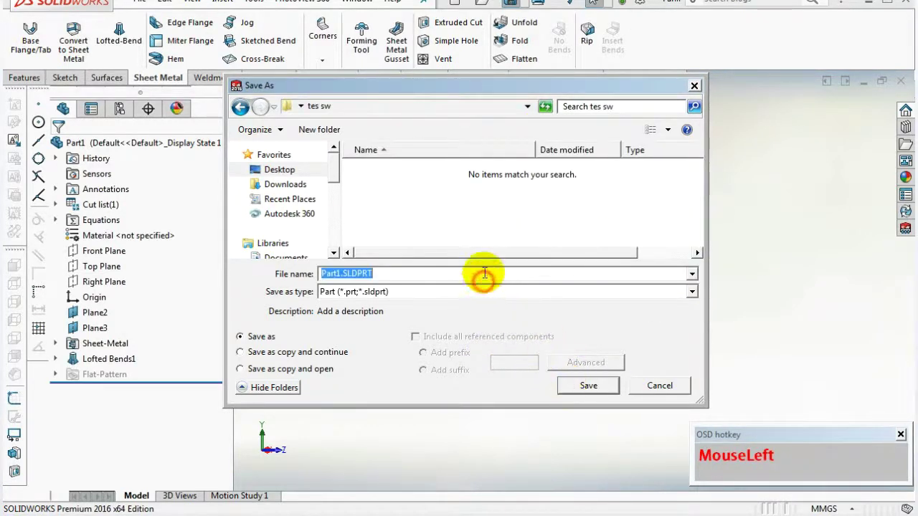
pyautogui.write('paer')
pyautogui.press('BackSpace')
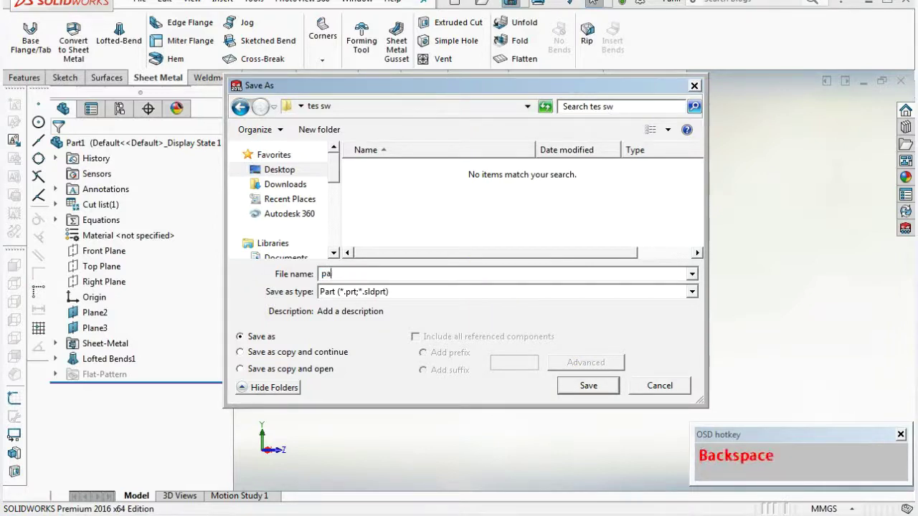
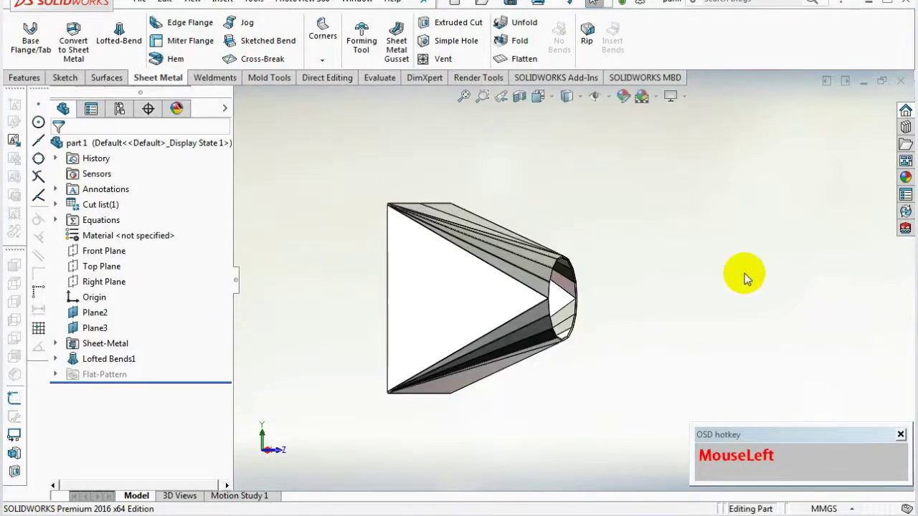
# Orbit the saved part 1 to inspect the folded square-to-round body.
pyautogui.middleClick(710, 313)
pyautogui.scroll(3)
pyautogui.scroll(-3)
pyautogui.moveTo(549, 285); pyautogui.dragTo(508, 162)
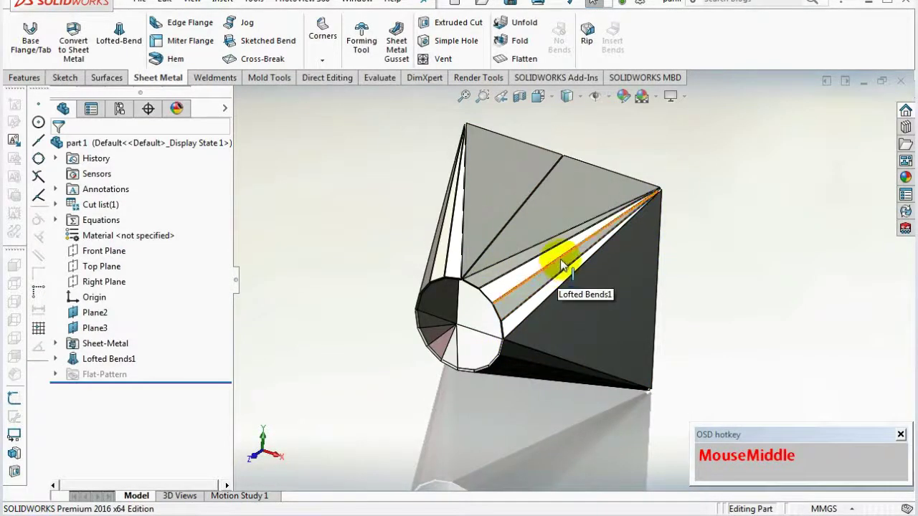
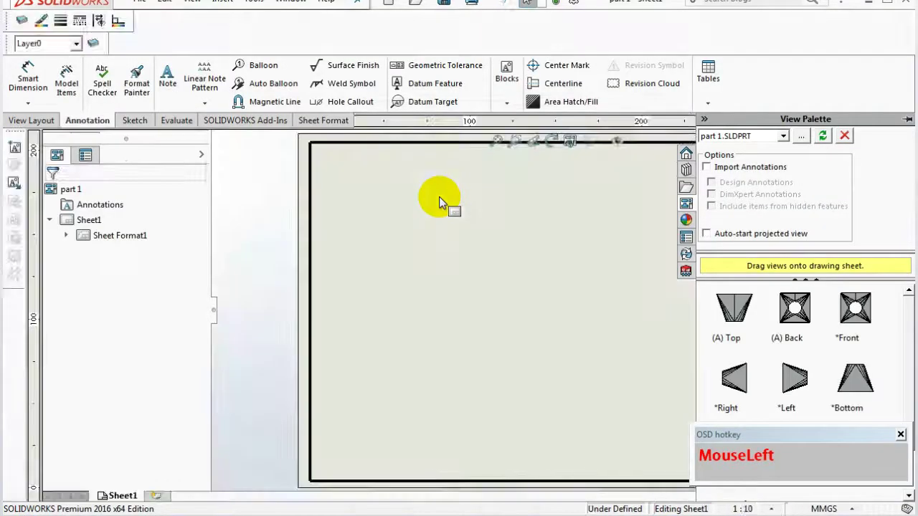
# Place the front view of part 1 on the lower left of the sheet as Drawing View1.
pyautogui.scroll(3)
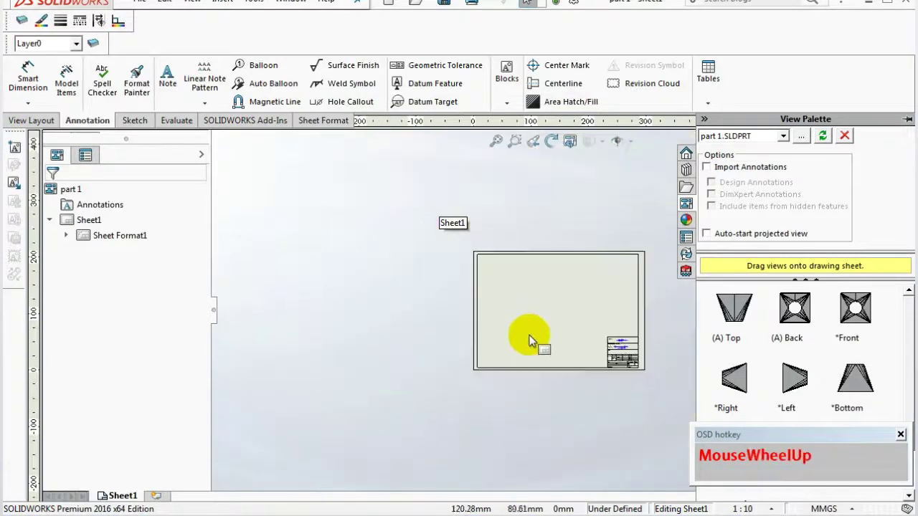
pyautogui.scroll(-3)
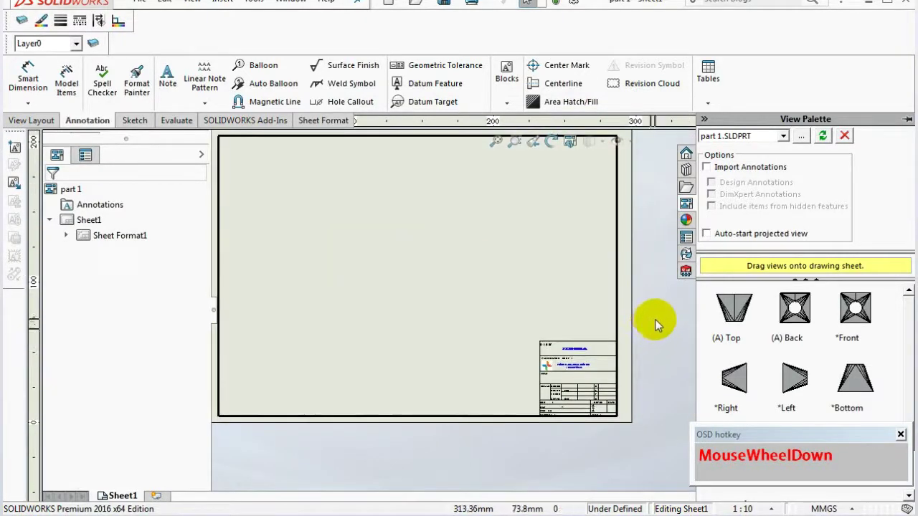
pyautogui.click(659, 324)
pyautogui.scroll(3)
pyautogui.scroll(-3)
pyautogui.click(759, 285)
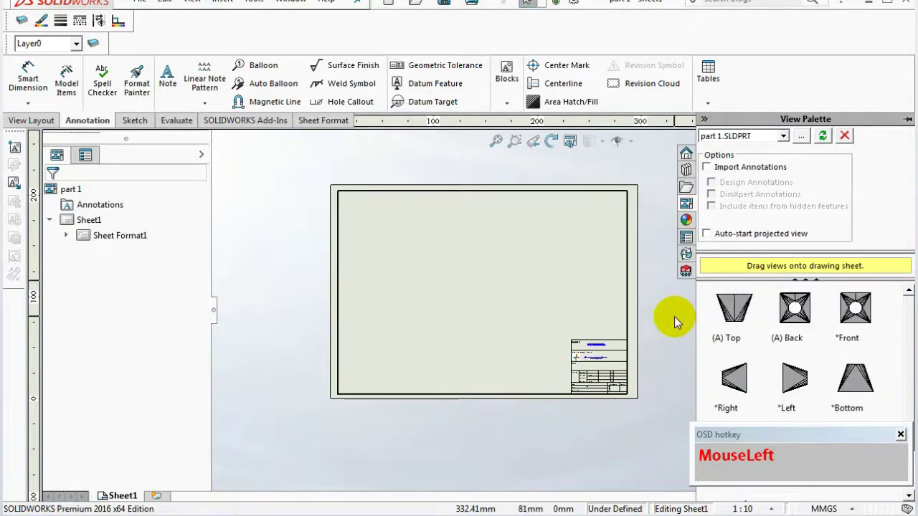
pyautogui.scroll(3)
pyautogui.scroll(-3)
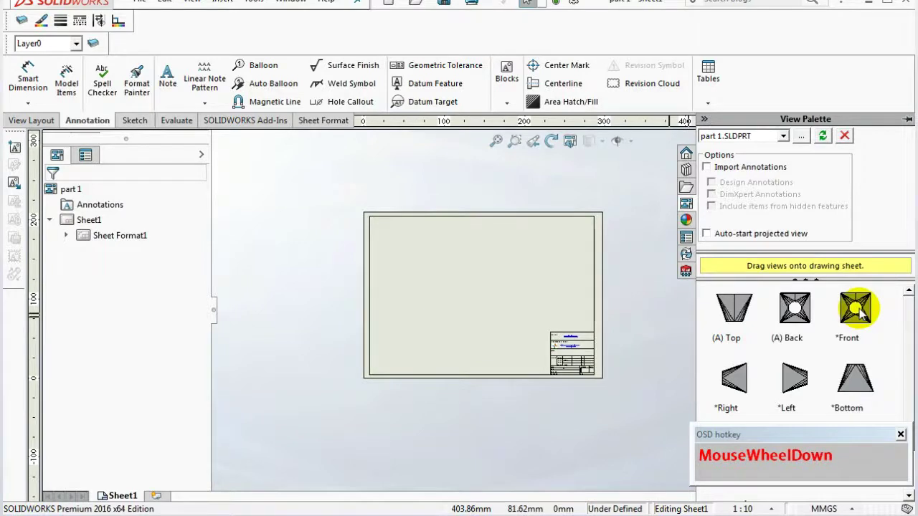
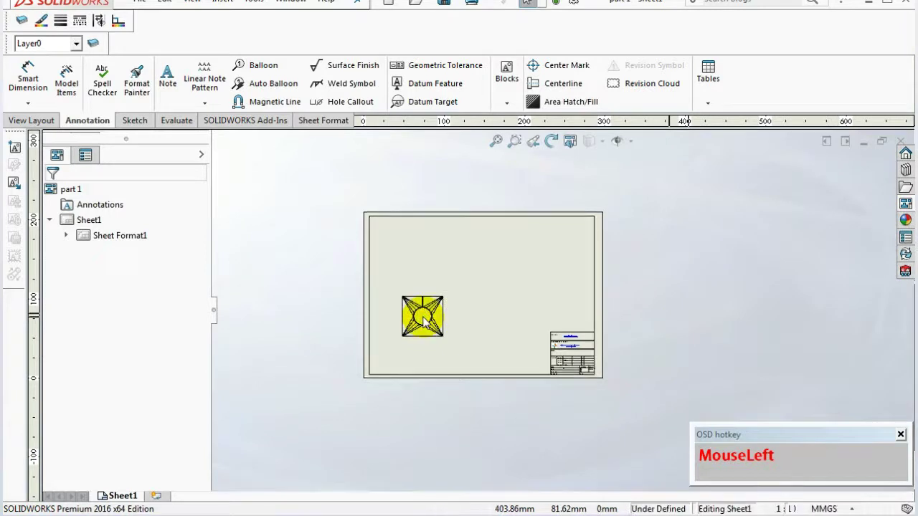
pyautogui.scroll(-3)
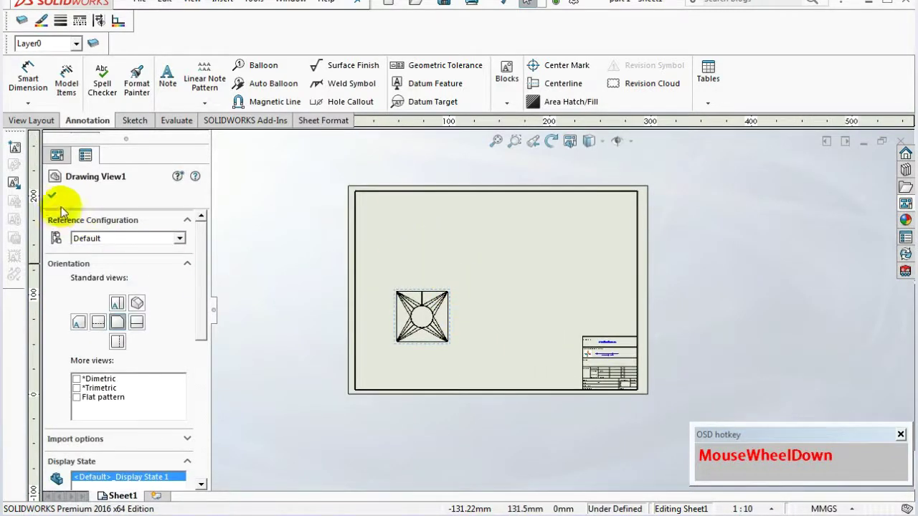
pyautogui.click(61, 197)
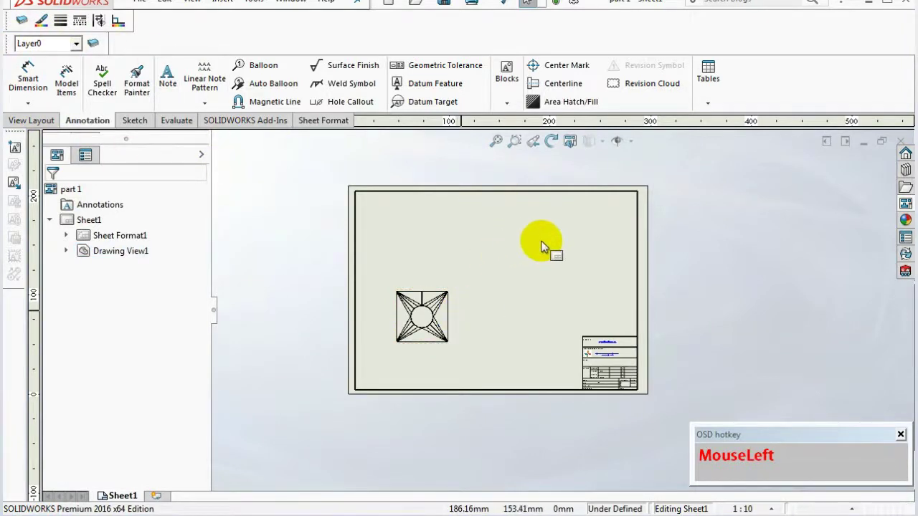
# Review Sheet1's properties (1:10 scale, third-angle projection) and leave them unchanged.
pyautogui.rightClick(551, 243)
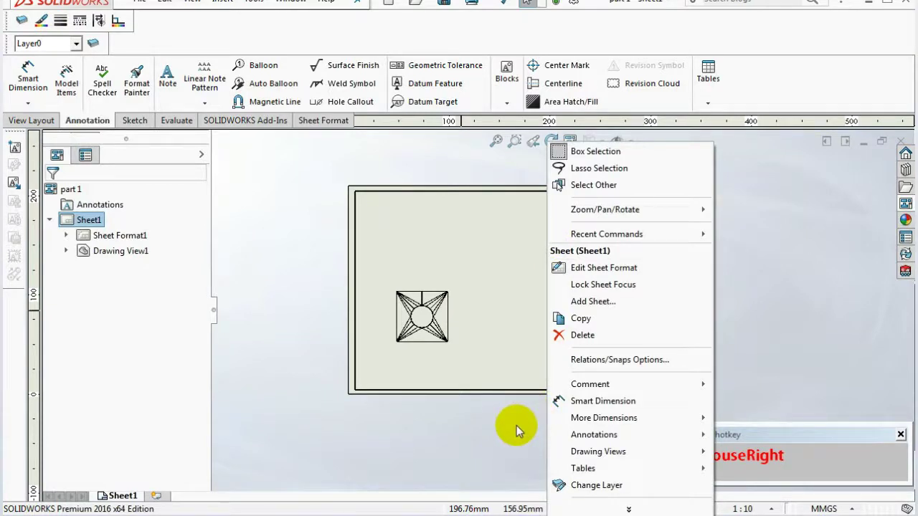
pyautogui.click(521, 429)
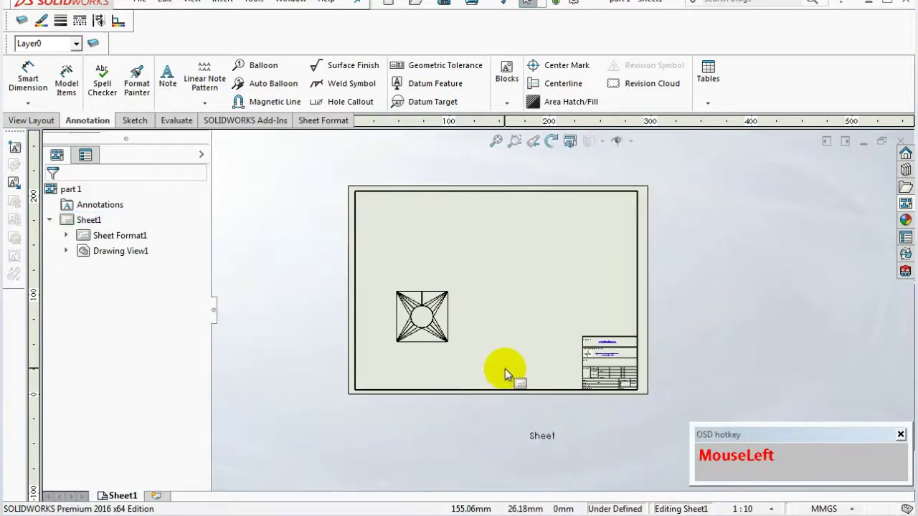
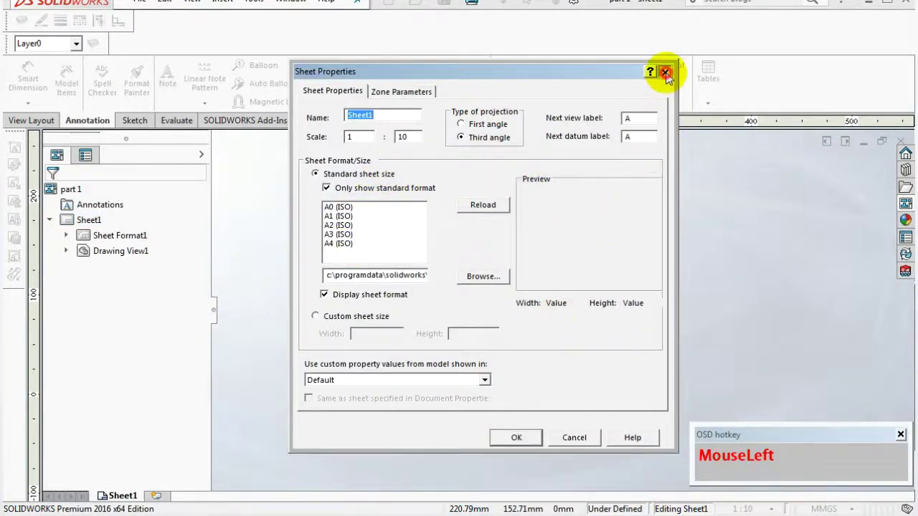
pyautogui.rightClick(536, 232)
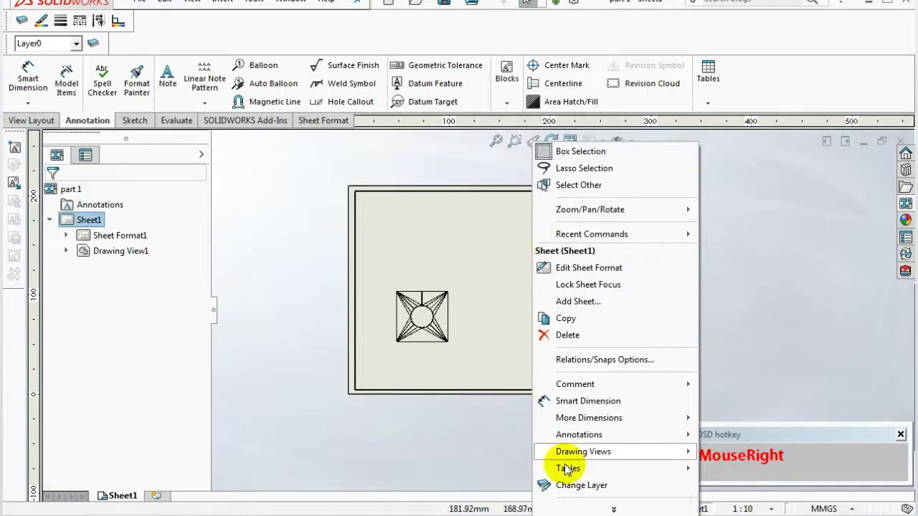
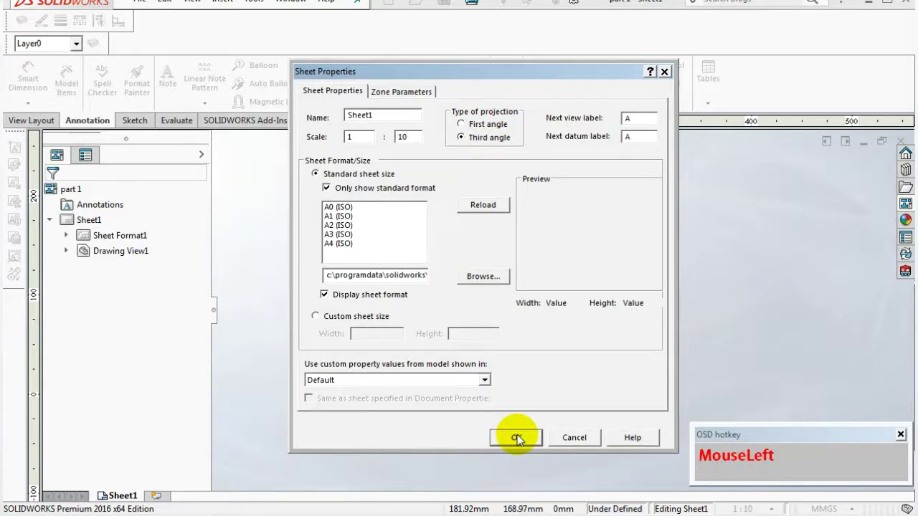
# Project top, side and isometric views from the front view, isometric placed upper right as Drawing View4.
pyautogui.scroll(-3)
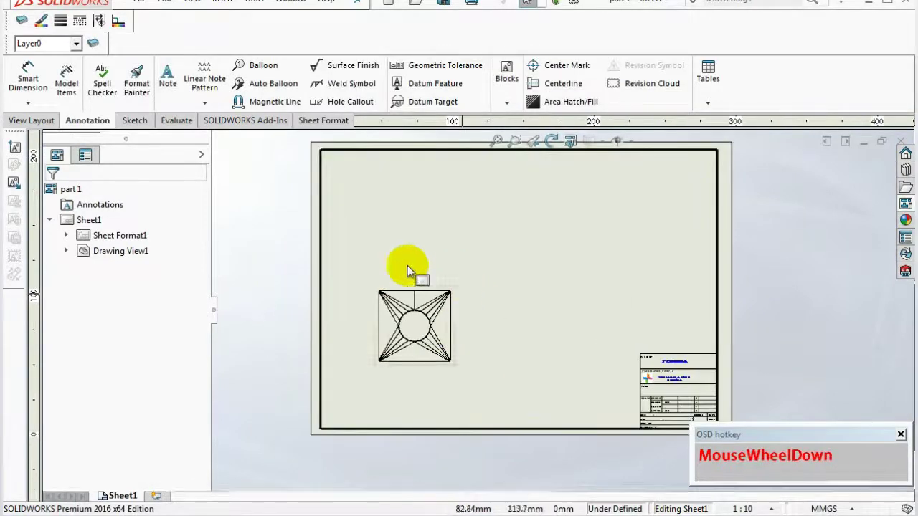
pyautogui.click(33, 131)
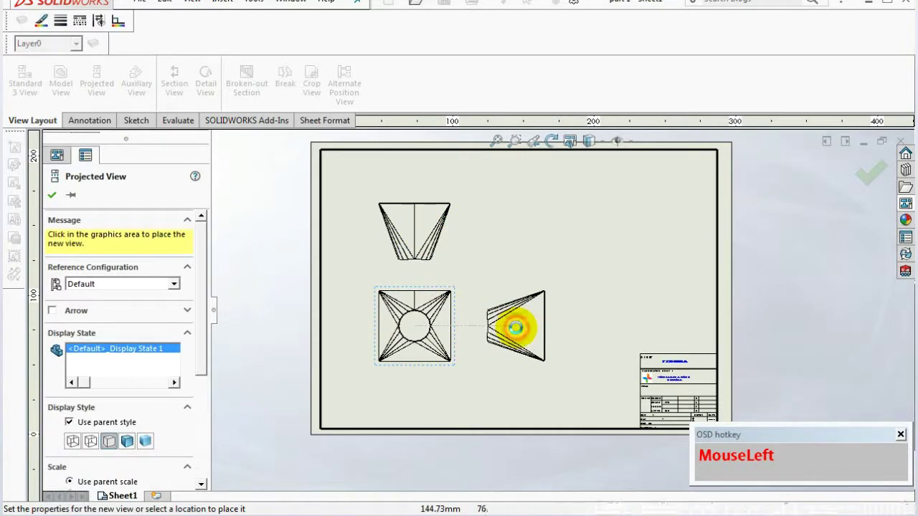
pyautogui.scroll(-3)
pyautogui.scroll(3)
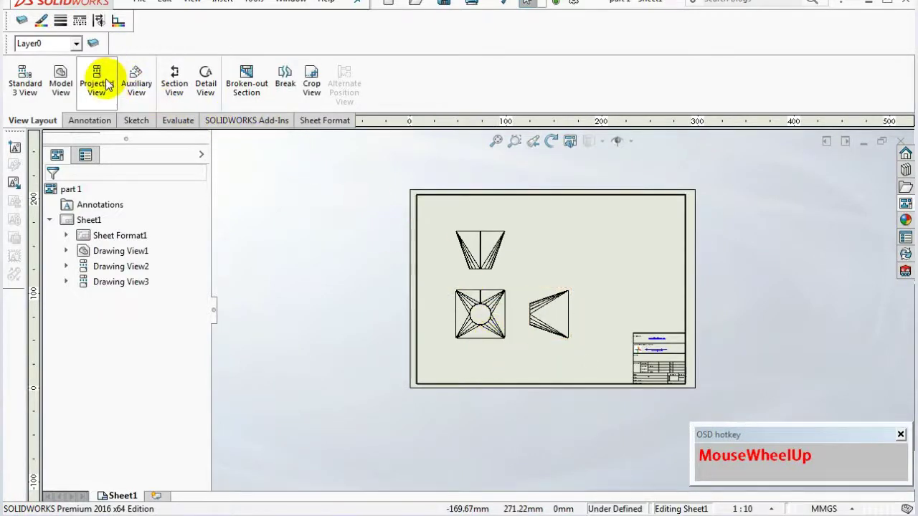
pyautogui.click(105, 91)
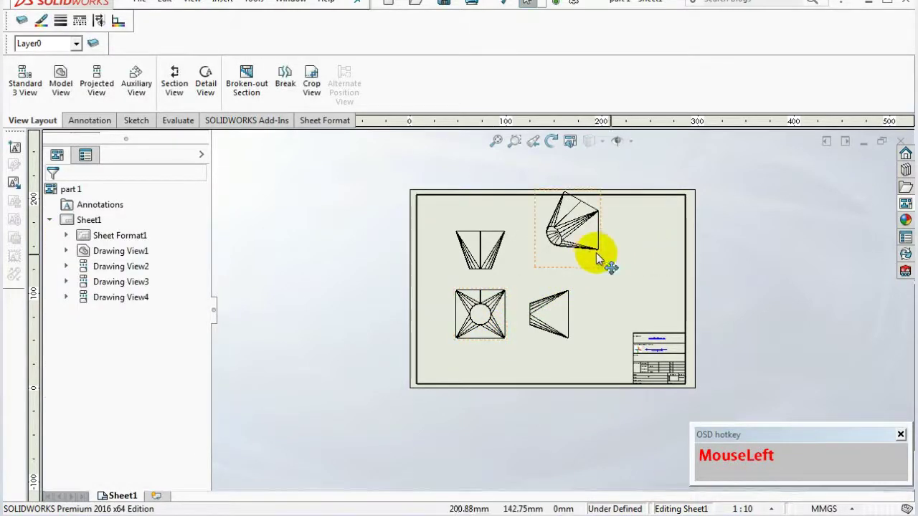
pyautogui.click(603, 254)
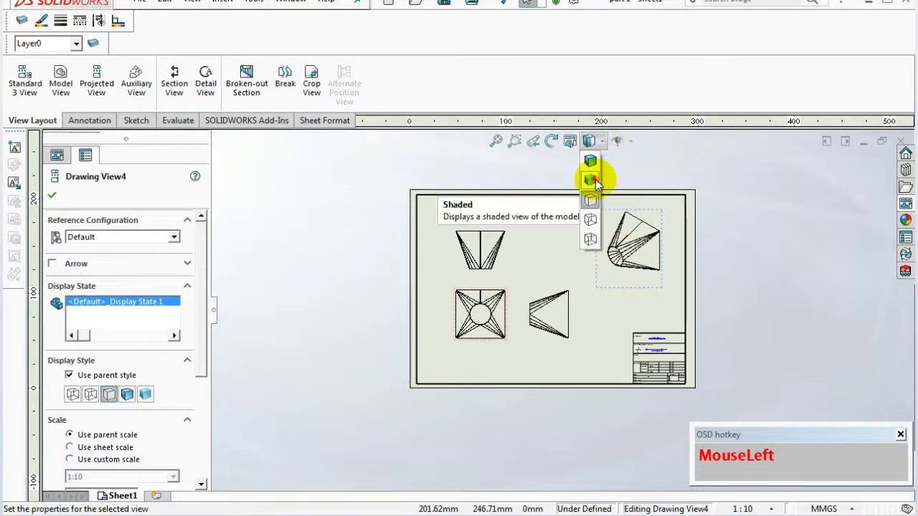
# Make the isometric view shaded and finish its placement.
pyautogui.scroll(-3)
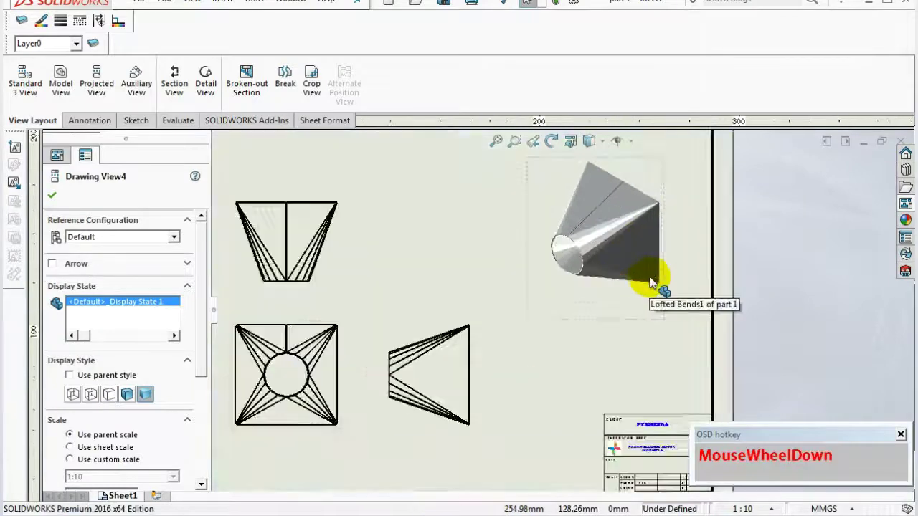
pyautogui.scroll(3)
pyautogui.scroll(-3)
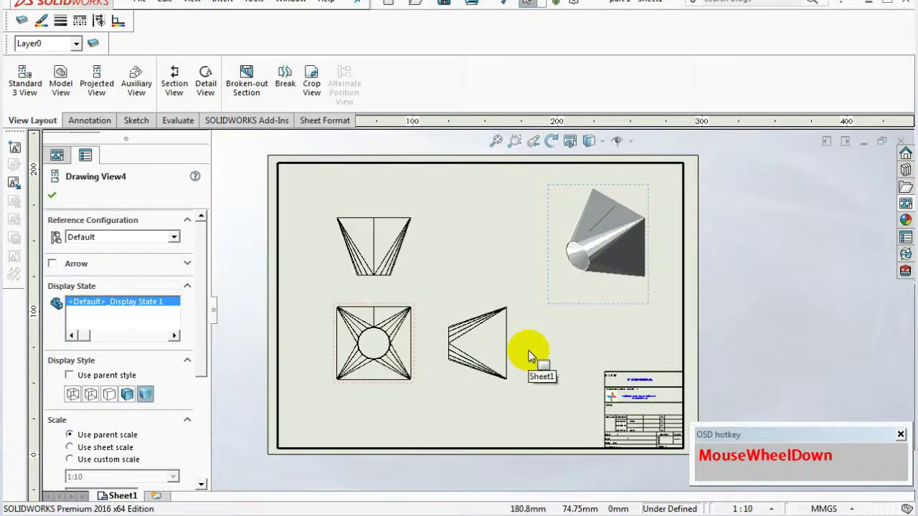
pyautogui.click(738, 297)
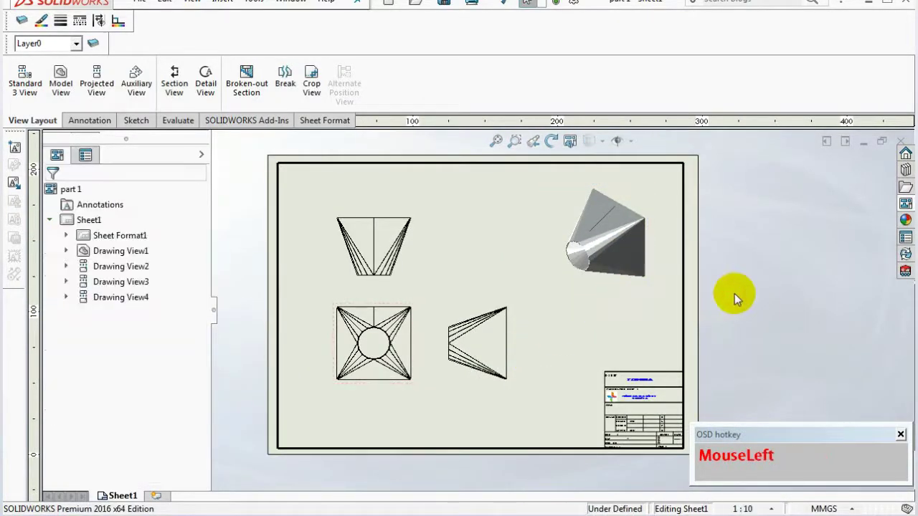
# Spread the orthographic views apart, setting the side view level with the front view.
pyautogui.scroll(3)
pyautogui.scroll(-3)
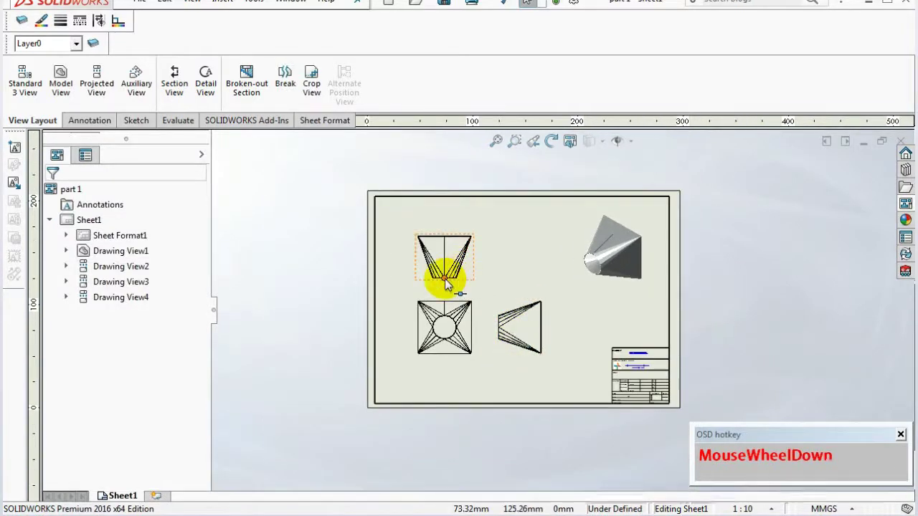
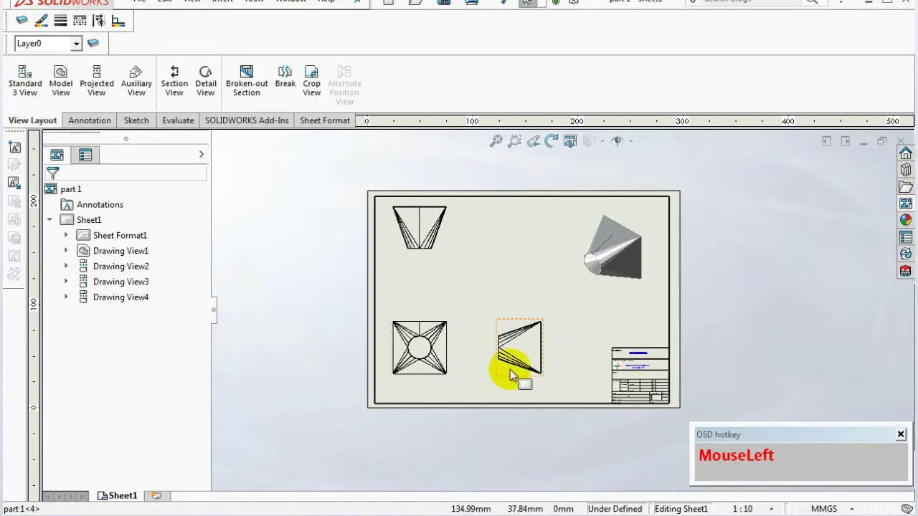
pyautogui.click(518, 369)
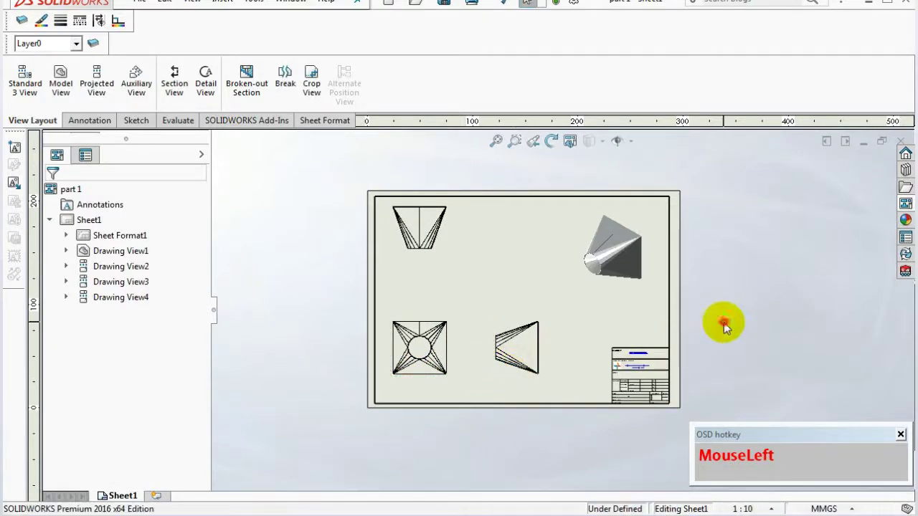
pyautogui.scroll(-3)
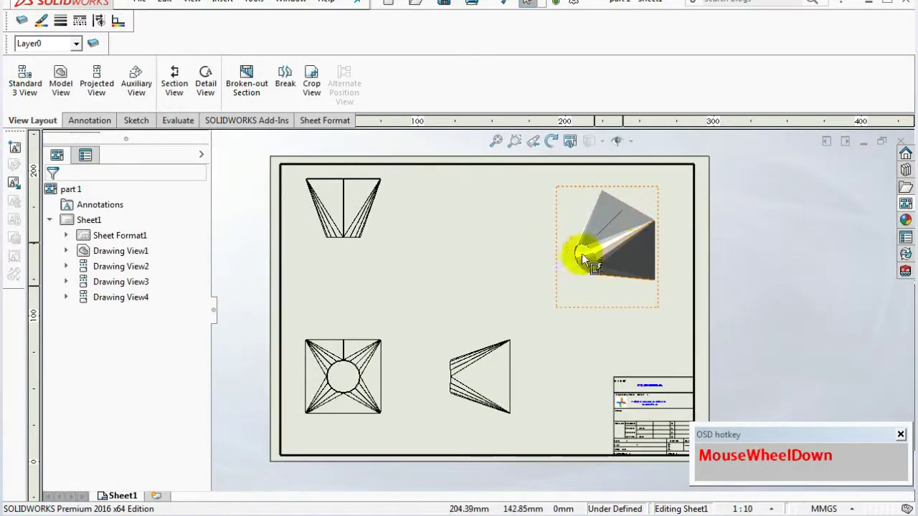
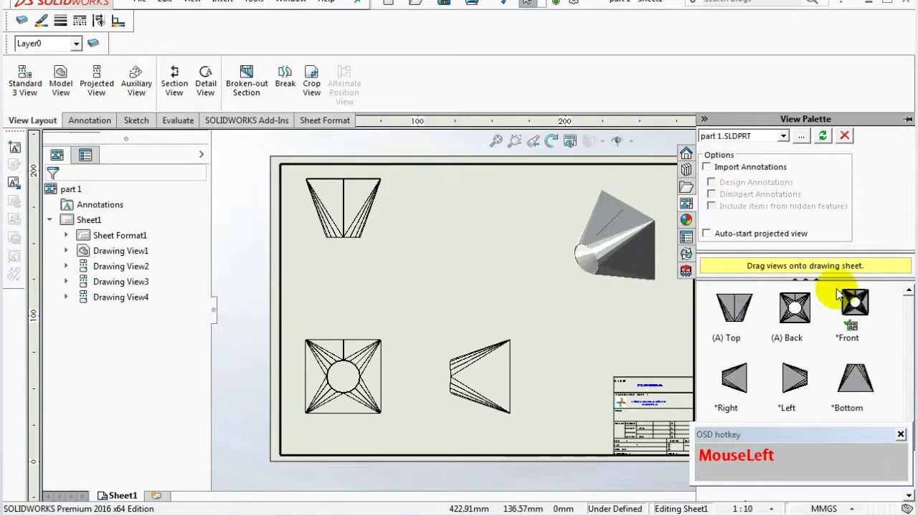
# Bring up the View Palette for part 1 beside the four placed views.
pyautogui.scroll(-3)
pyautogui.scroll(3)
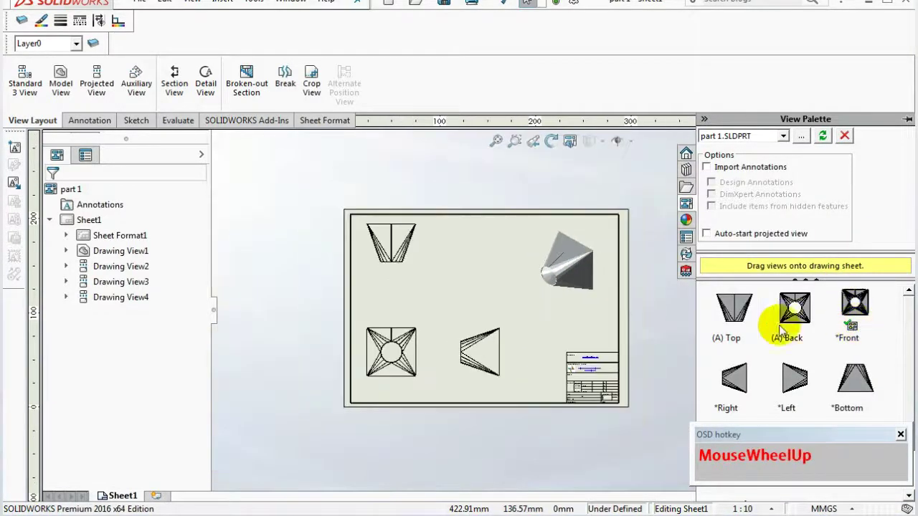
pyautogui.scroll(-3)
pyautogui.scroll(3)
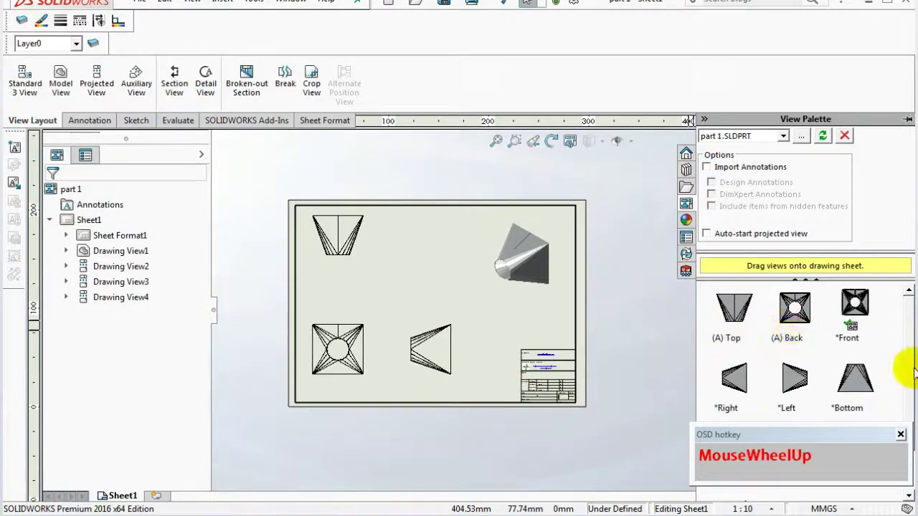
pyautogui.moveTo(874, 438); pyautogui.dragTo(687, 467)
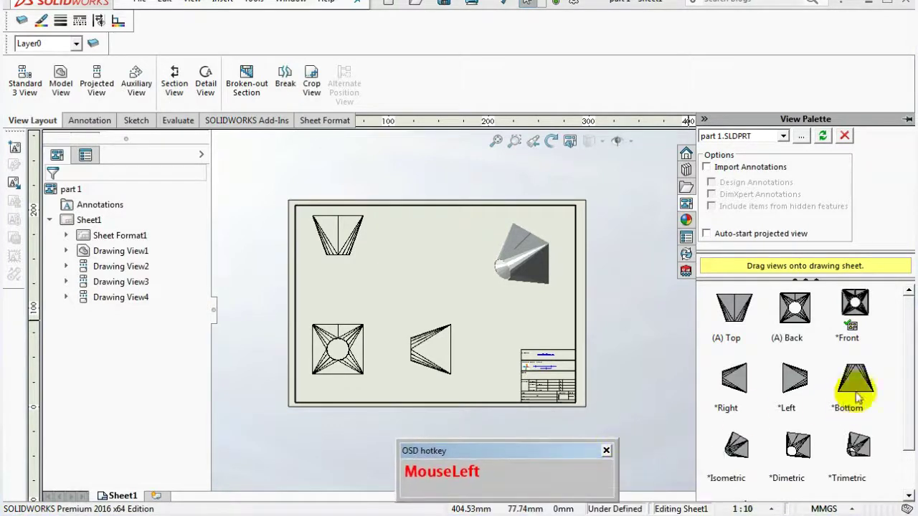
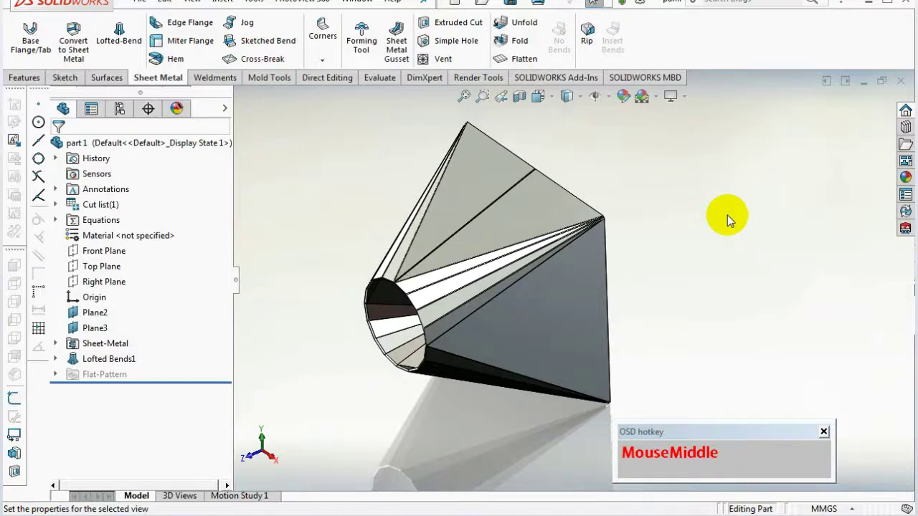
# Show the sheet-metal part in the standard Isometric orientation.
pyautogui.click(555, 107)
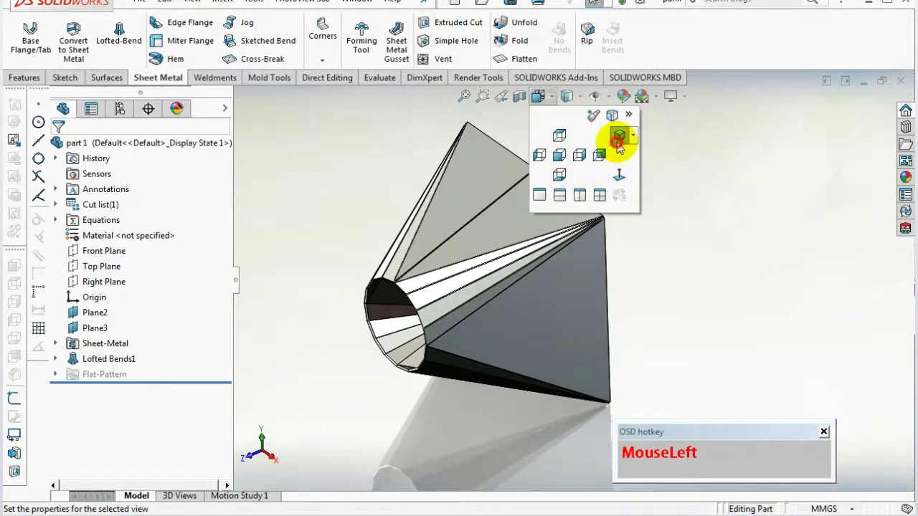
pyautogui.scroll(3)
pyautogui.scroll(-3)
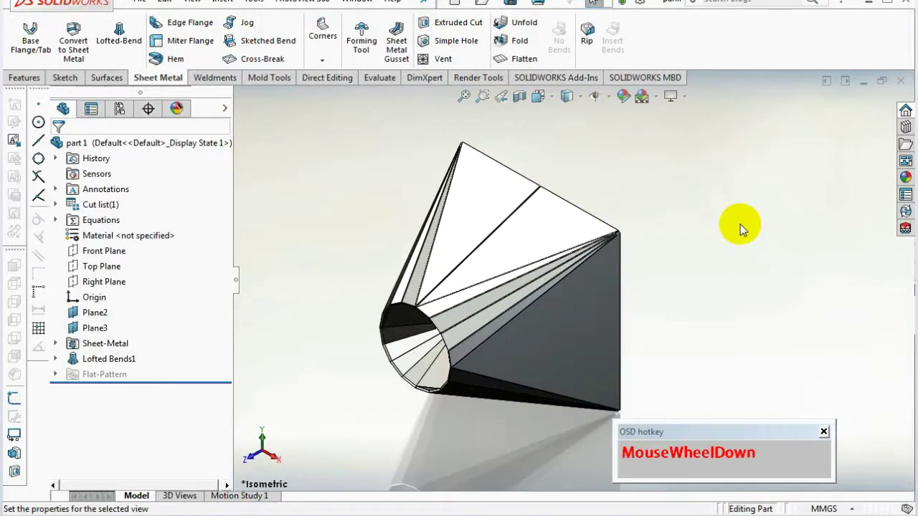